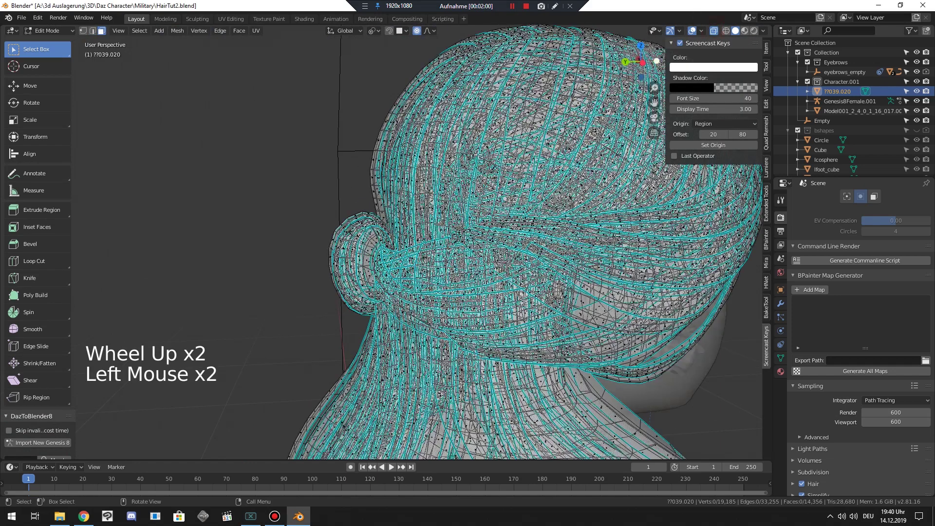
Circle-select hair strands over the crown, ends and neck and hide them, leaving a few cards
scroll(up, 3)
key(c)
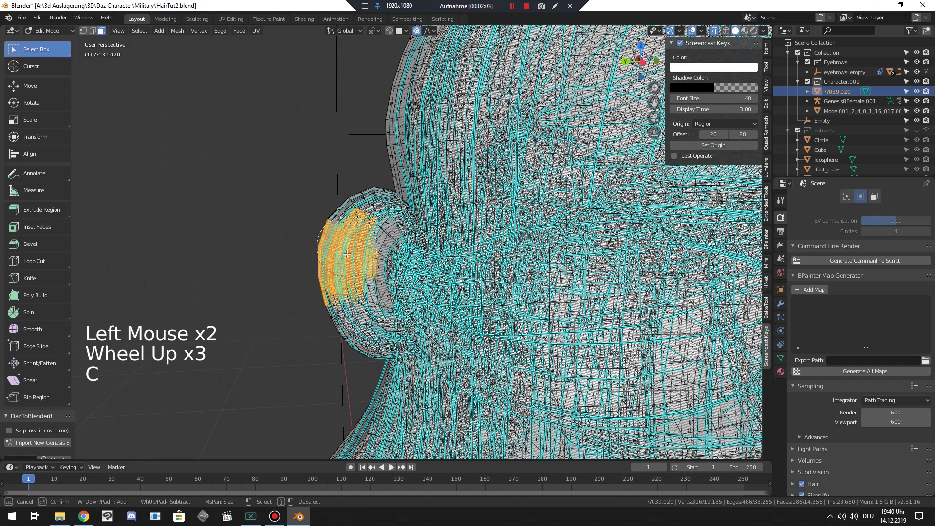
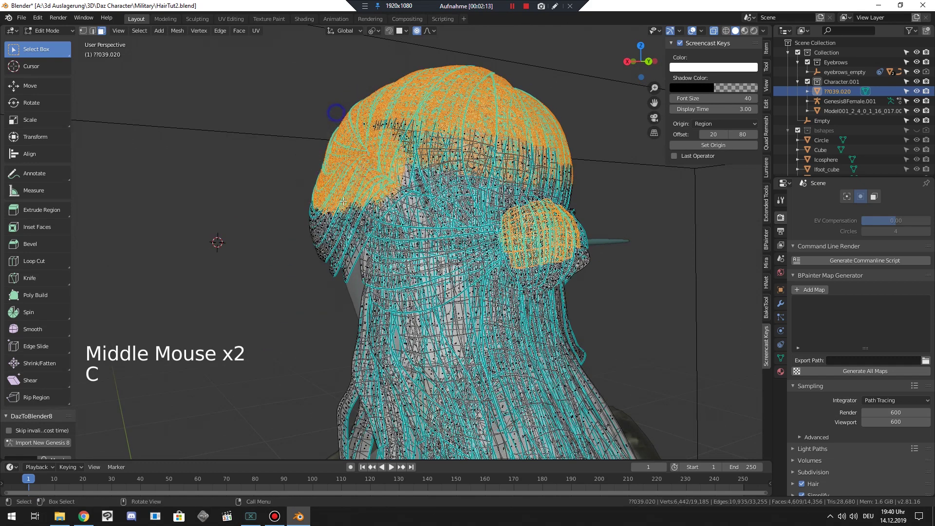
scroll(down, 3)
key(c)
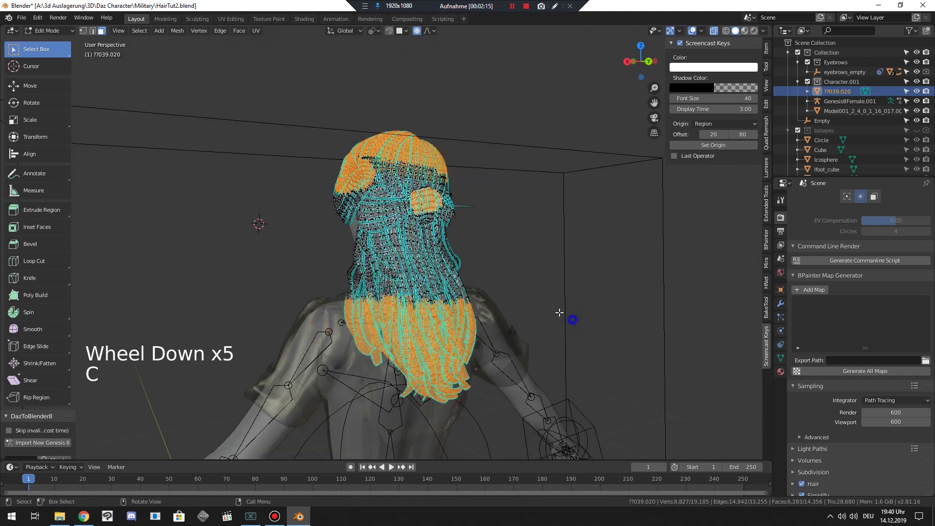
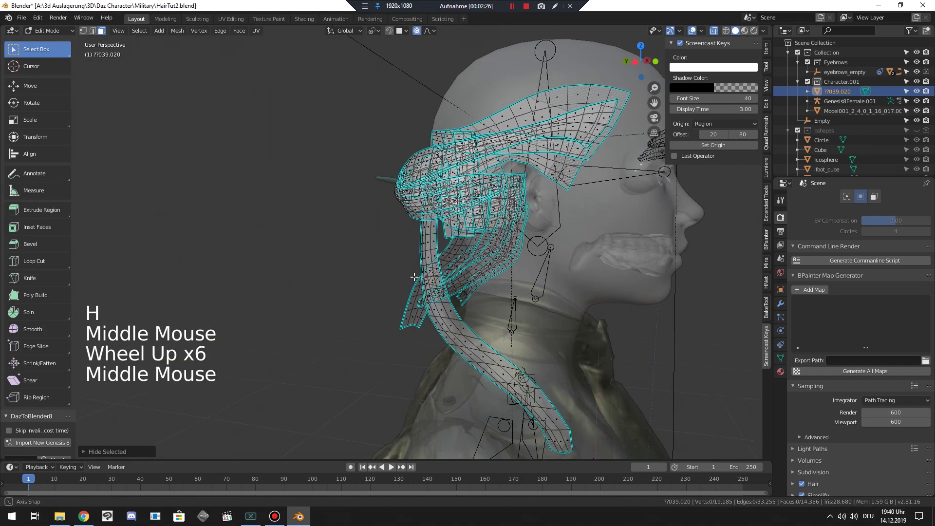
key(c)
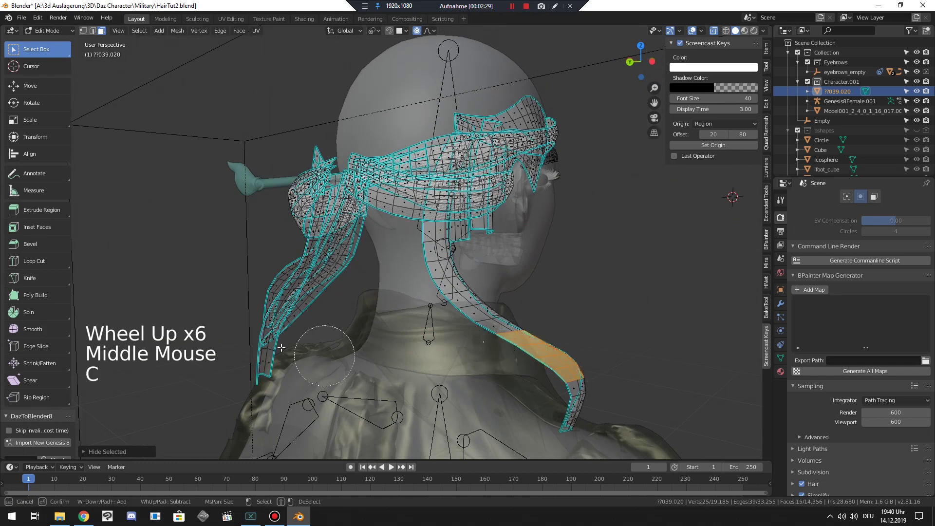
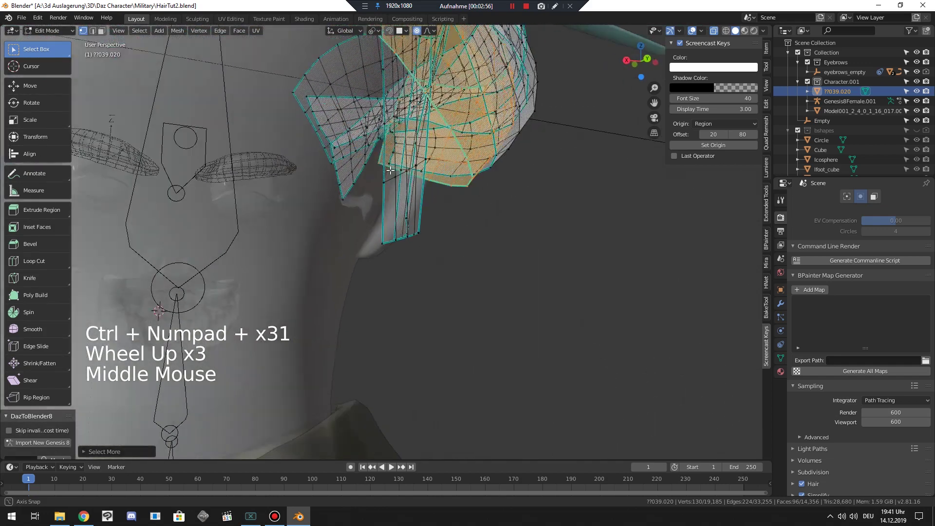
Grow the selection to the linked front hair cards and hide everything unselected
scroll(down, 3)
click(173, 34)
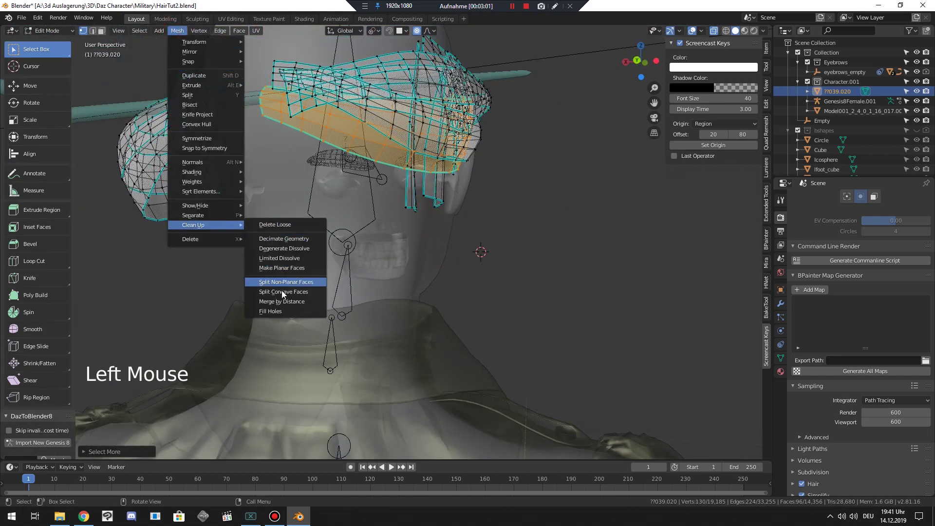
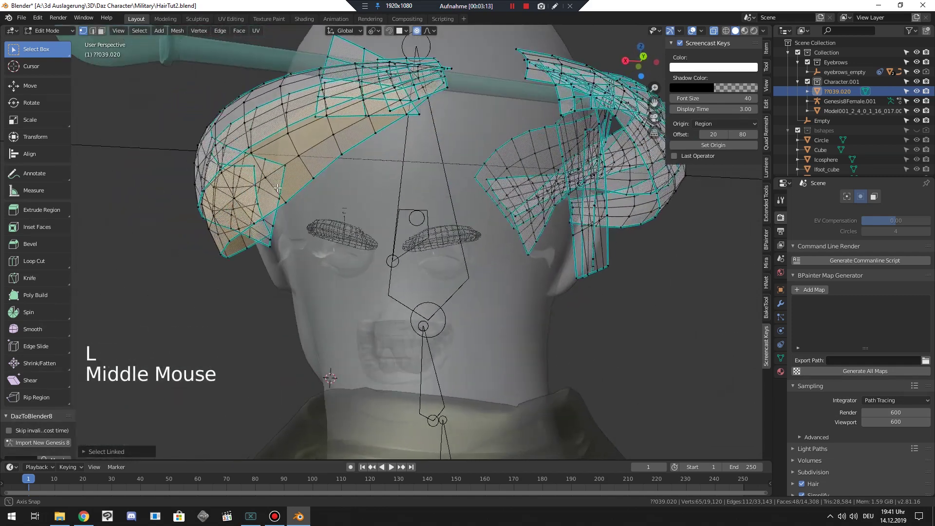
key(c)
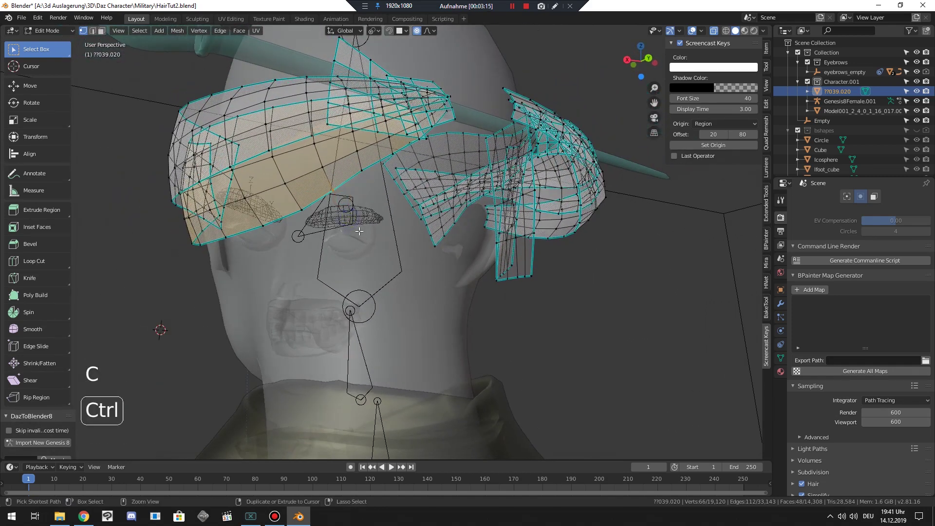
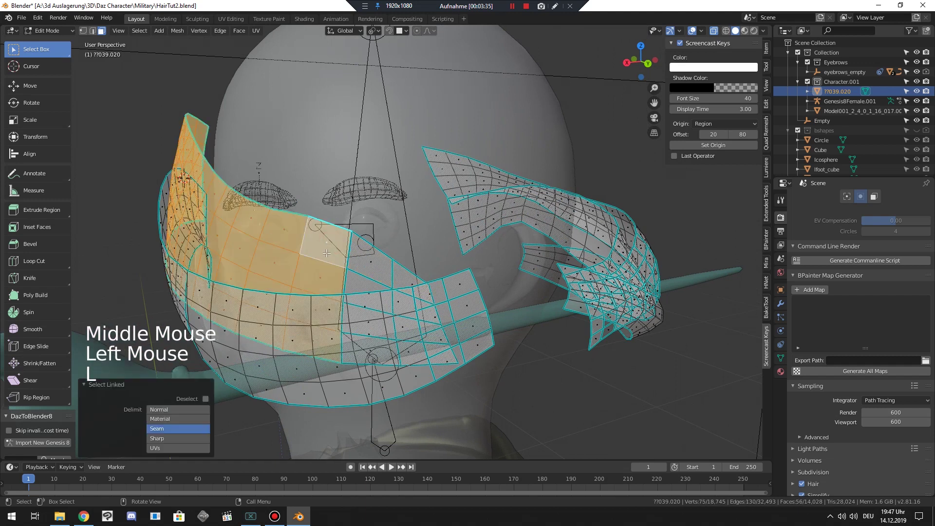
Select the forehead band card faces, recalculate their normals outside, then deselect all
key(g)
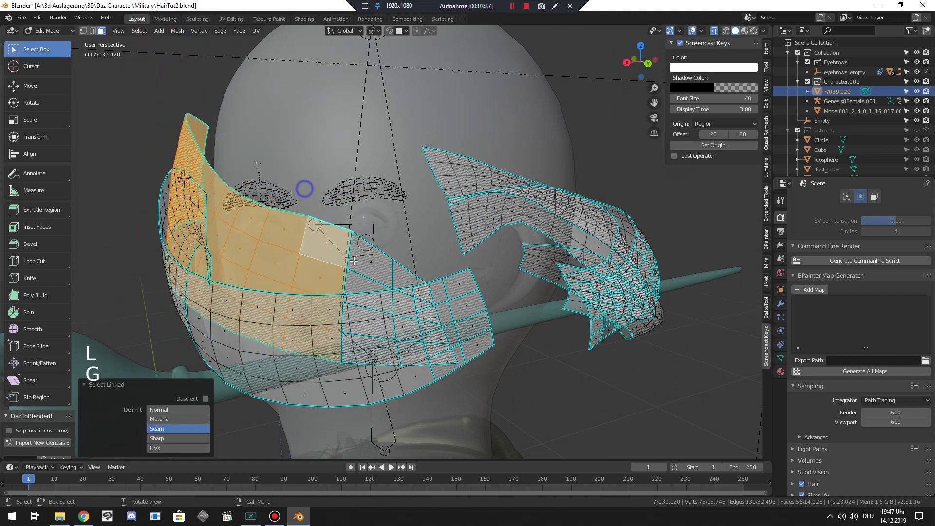
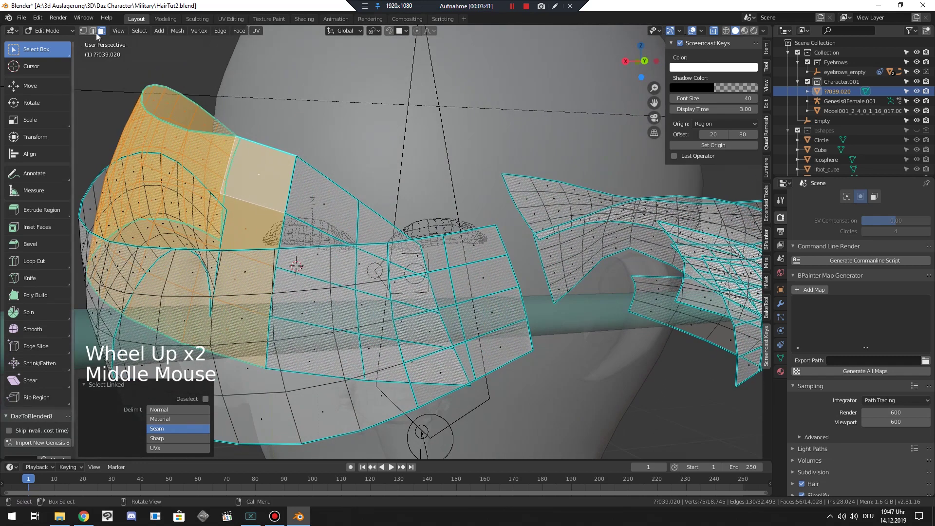
key(c)
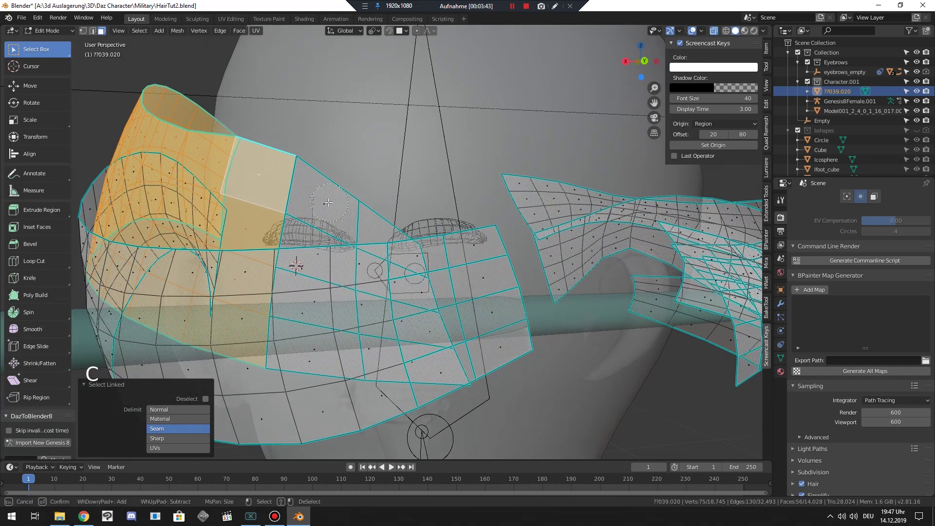
scroll(down, 3)
scroll(up, 3)
key(c)
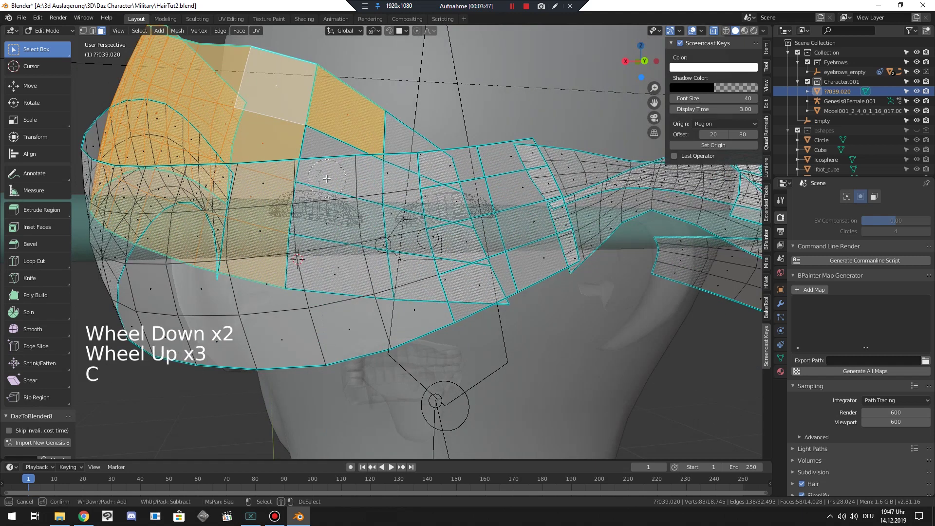
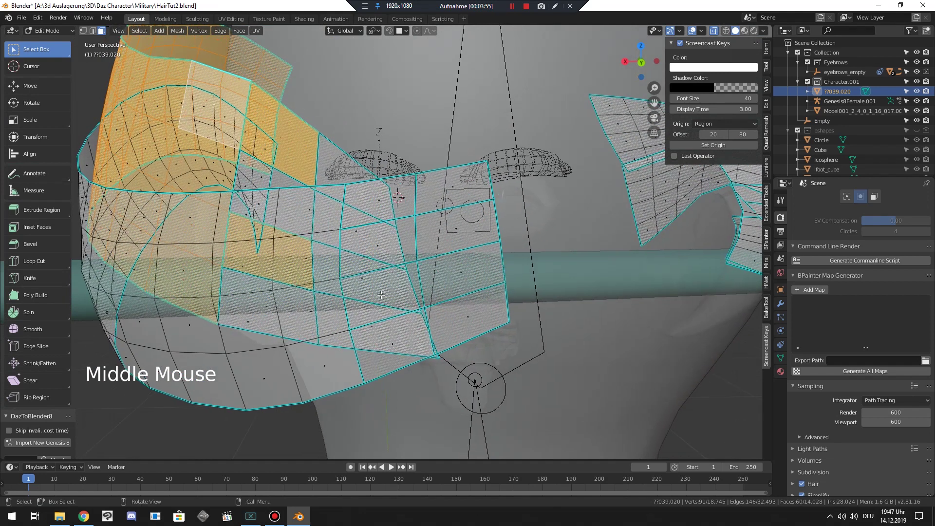
key(c)
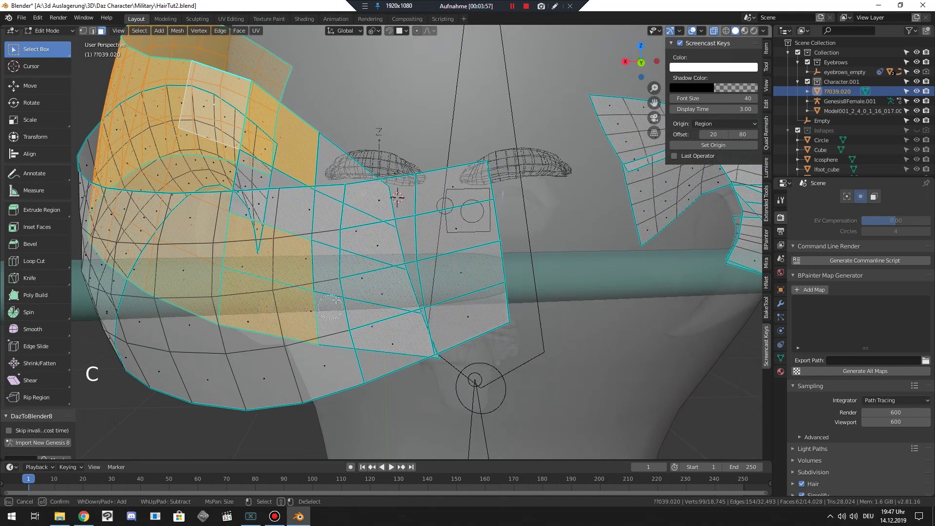
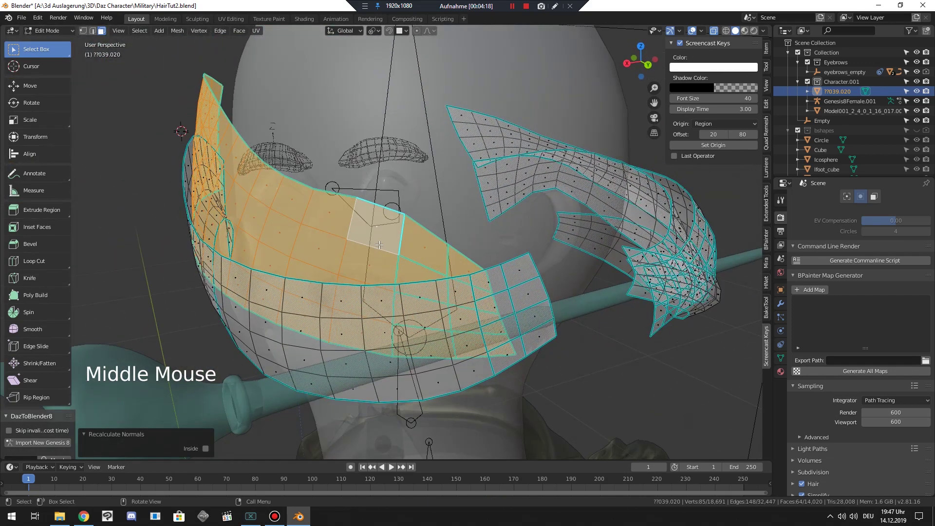
key(alt+a)
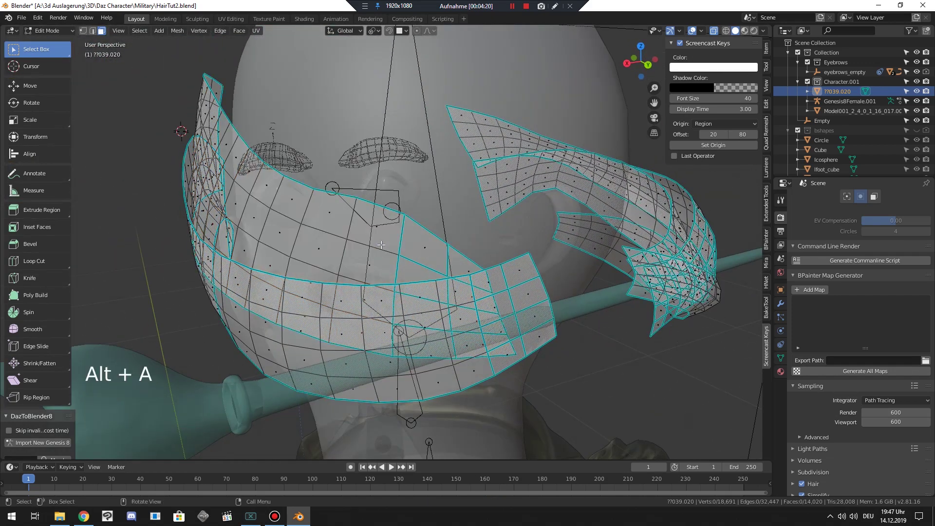
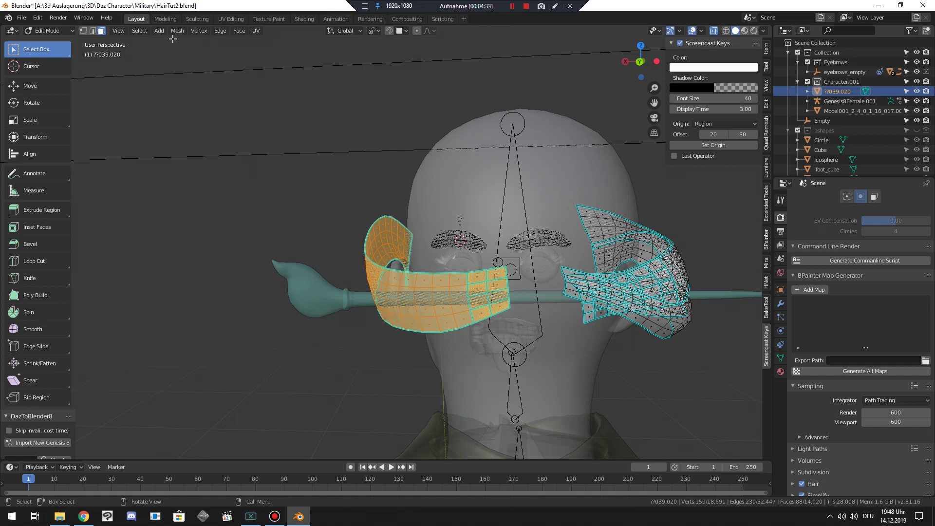
Merge the forehead band card's 54 duplicate vertices by distance and hide the band
click(175, 36)
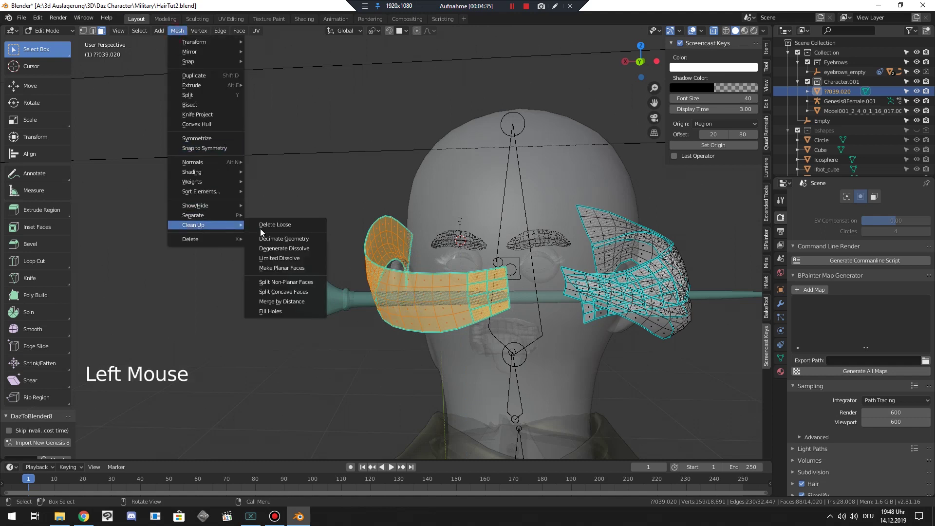
scroll(up, 3)
key(shift+n)
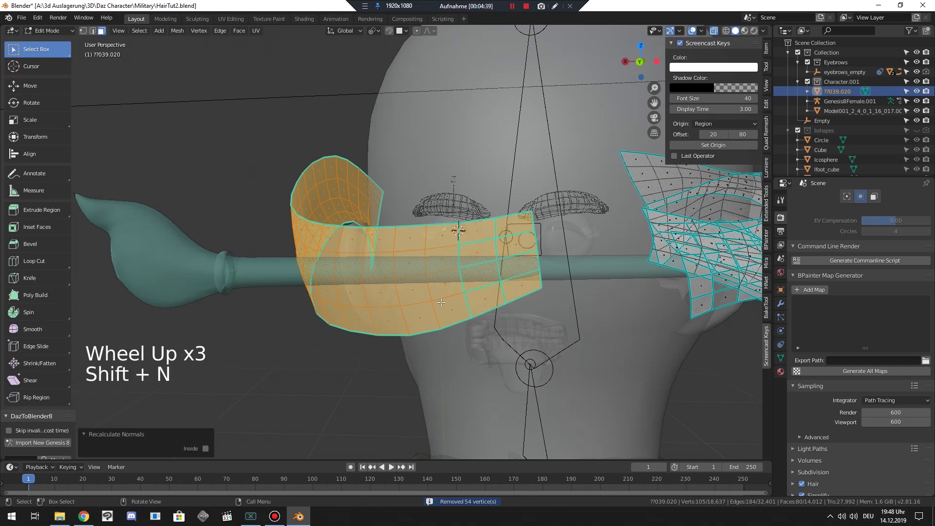
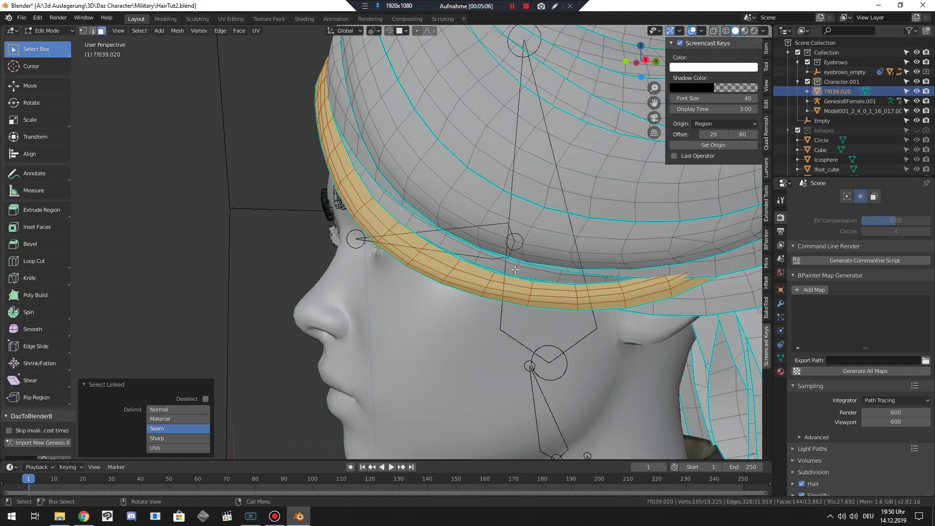
Select linked geometry along a hair strip and pick similar strips via the Select menu
key(l)
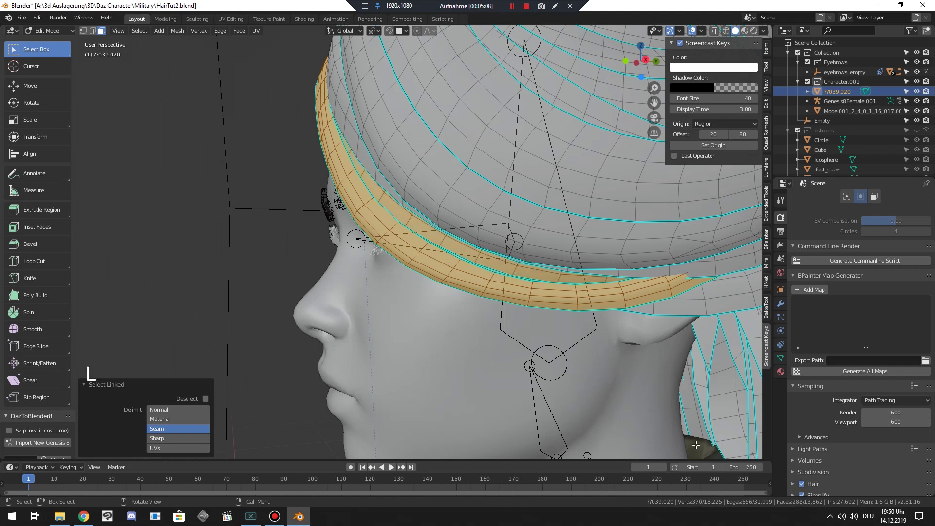
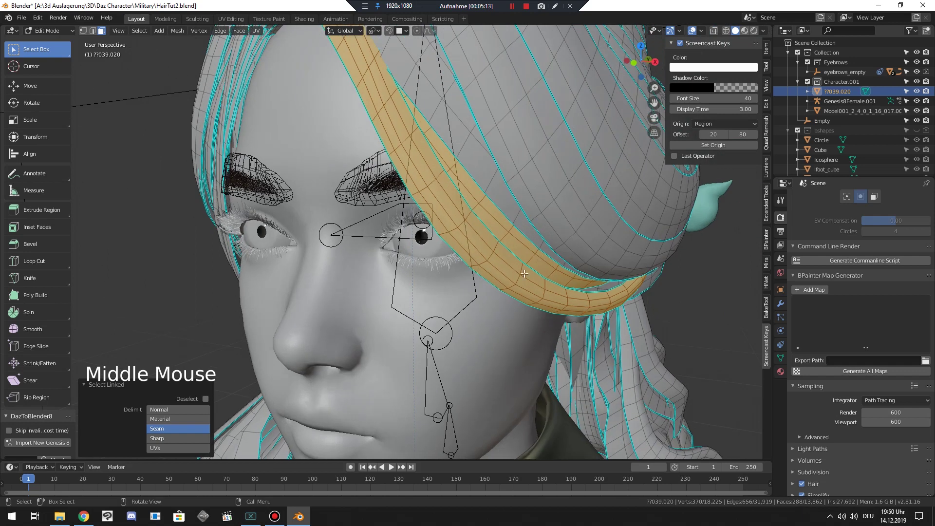
scroll(down, 3)
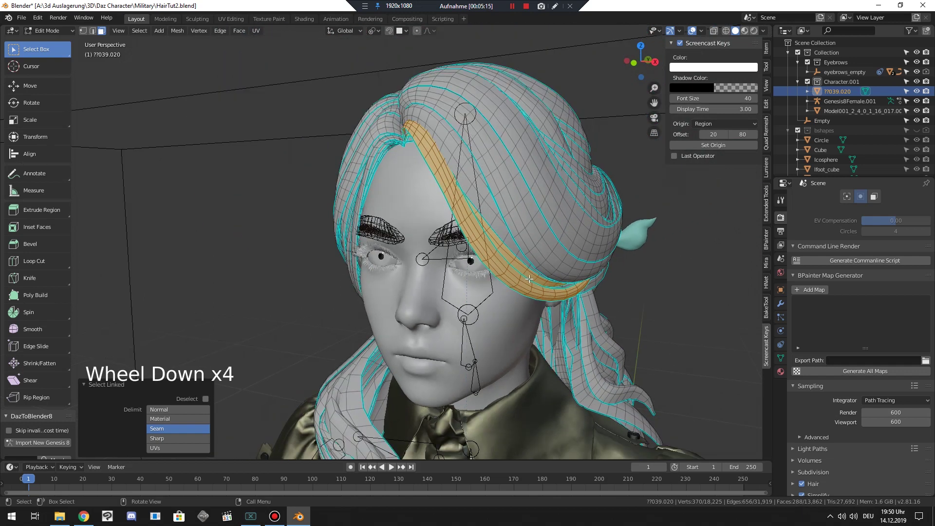
scroll(up, 3)
click(147, 32)
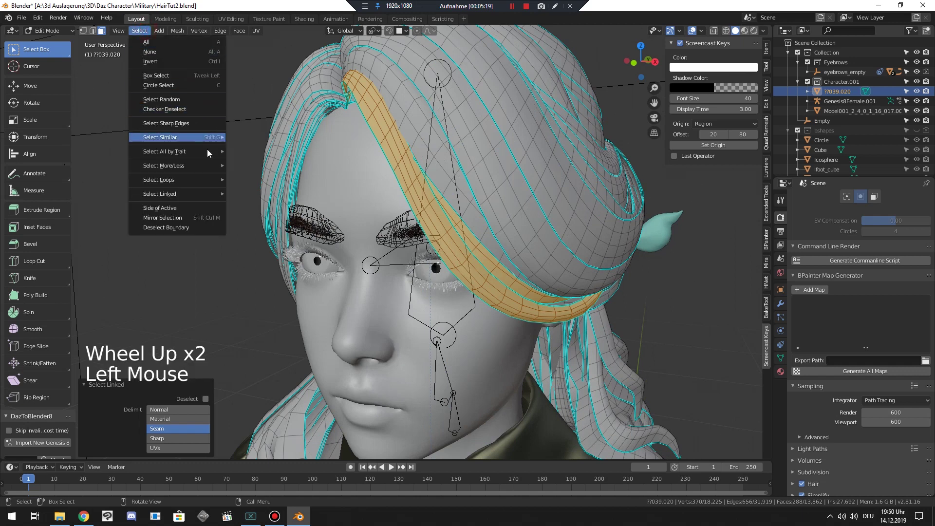
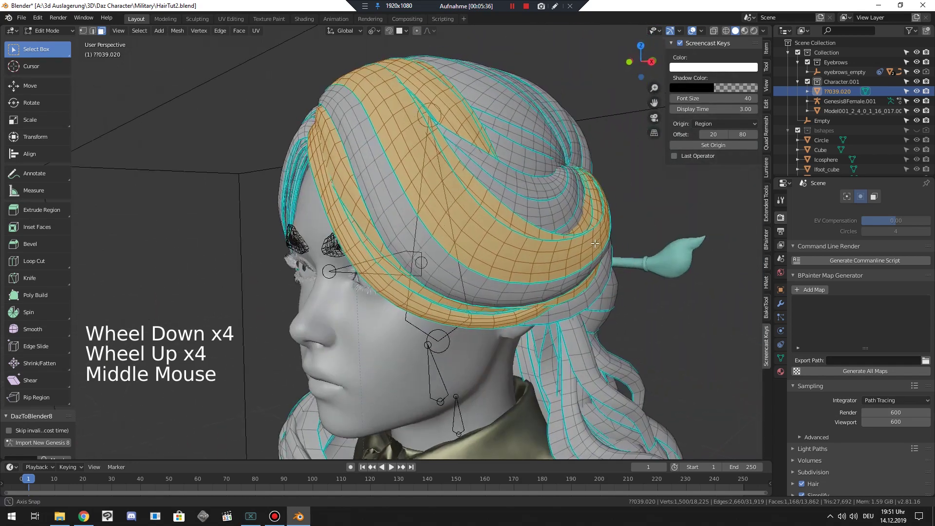
Reselect the wanted front strips and separate them into a new mesh object
key(alt+a)
key(l)
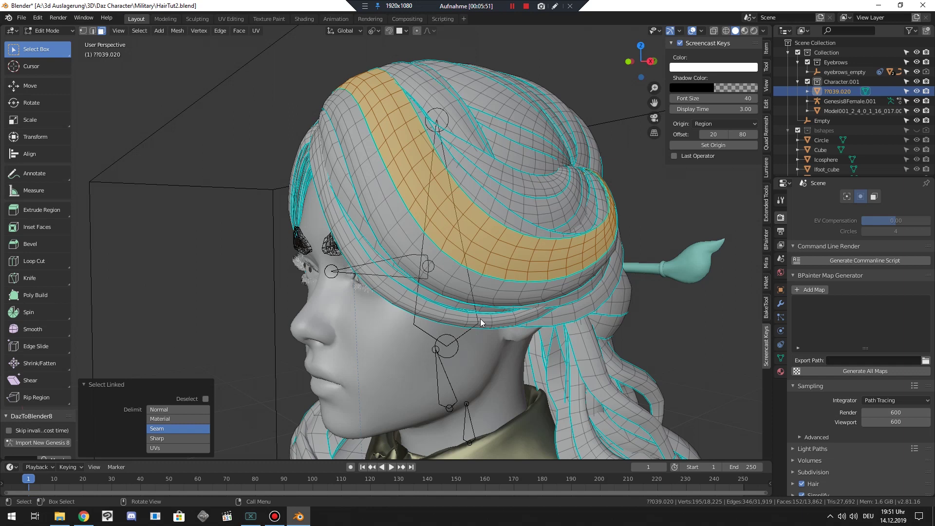
key(l)
key(p)
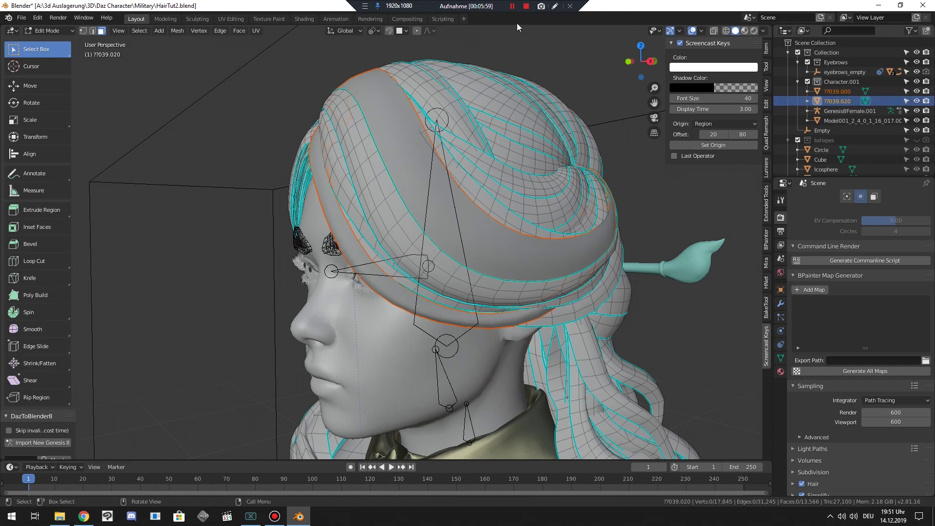
Return to Object Mode on the separated two-strip hair object and look it over around the head
scroll(down, 3)
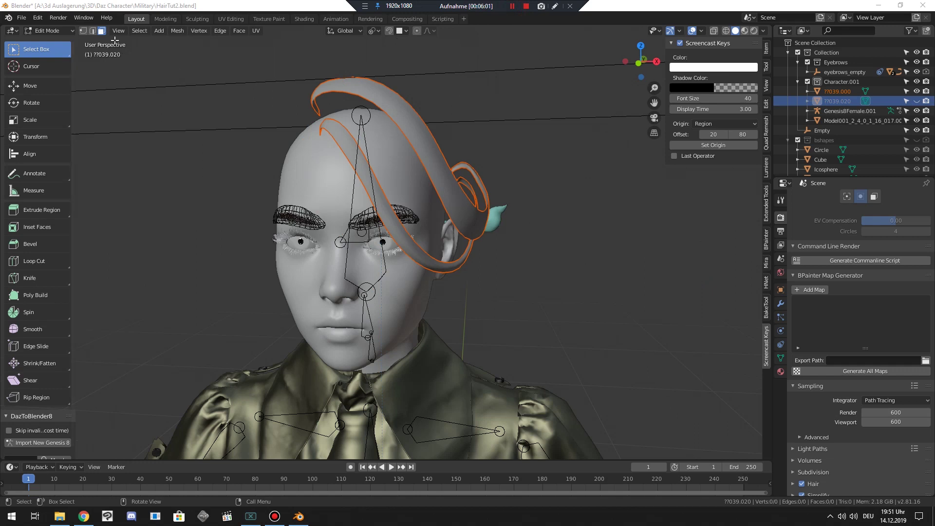
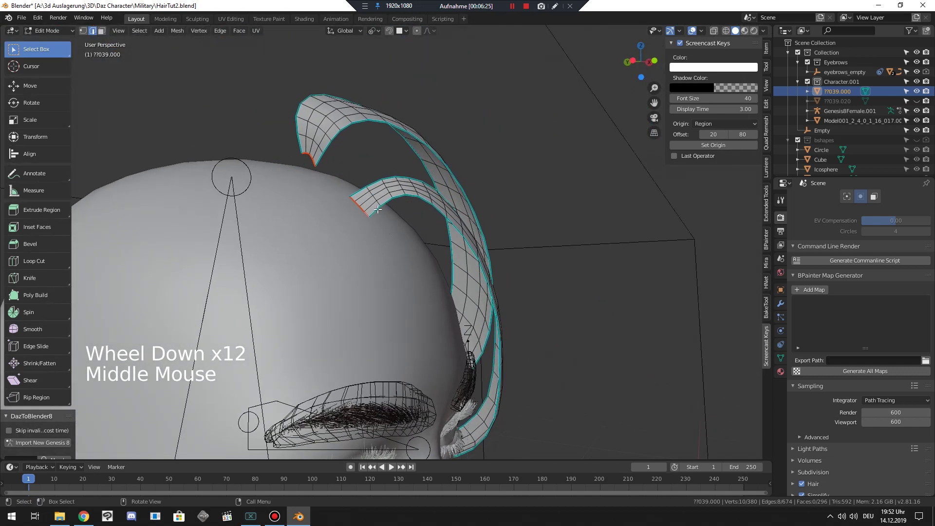
click(56, 34)
middle_click(327, 197)
middle_click(312, 193)
scroll(down, 3)
scroll(down, 3)
middle_click(291, 218)
scroll(down, 3)
Select the two-strip hair object and apply all of its transforms
scroll(up, 3)
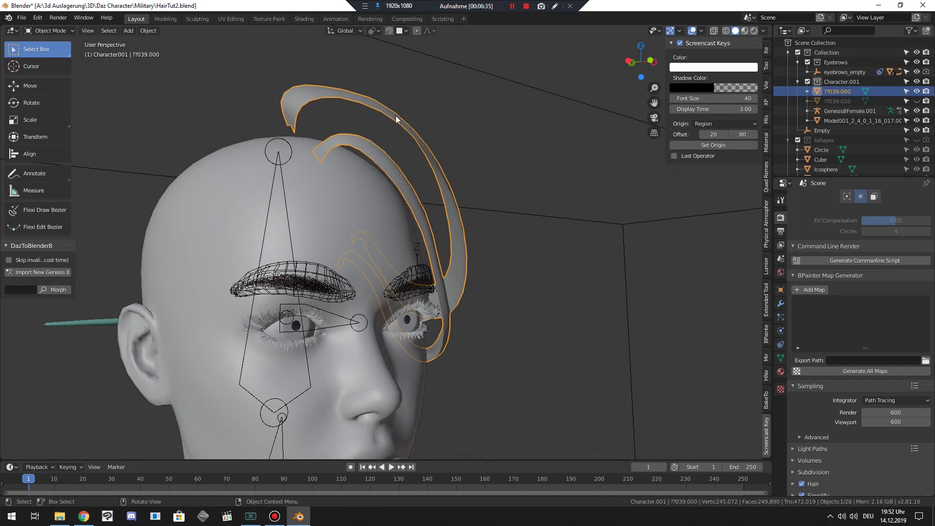
middle_click(337, 197)
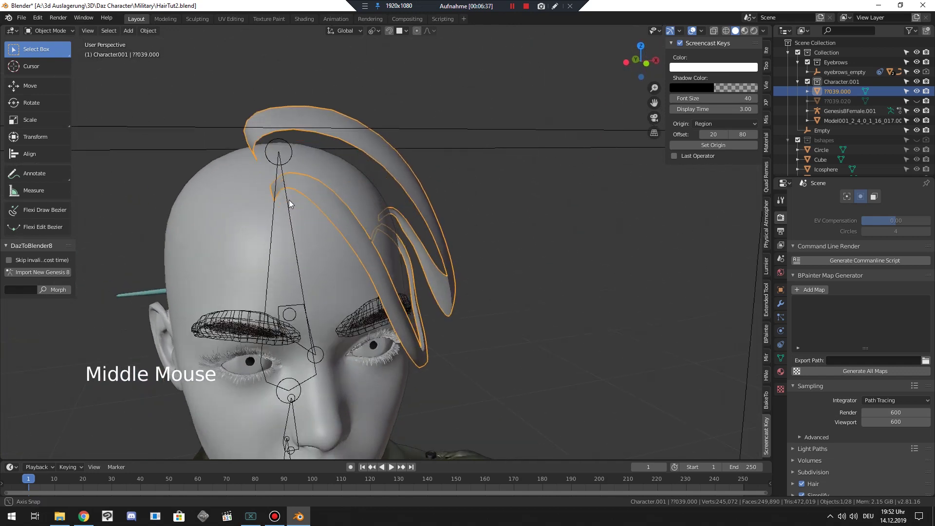
middle_click(378, 195)
click(375, 193)
click(362, 153)
key(ctrl+a)
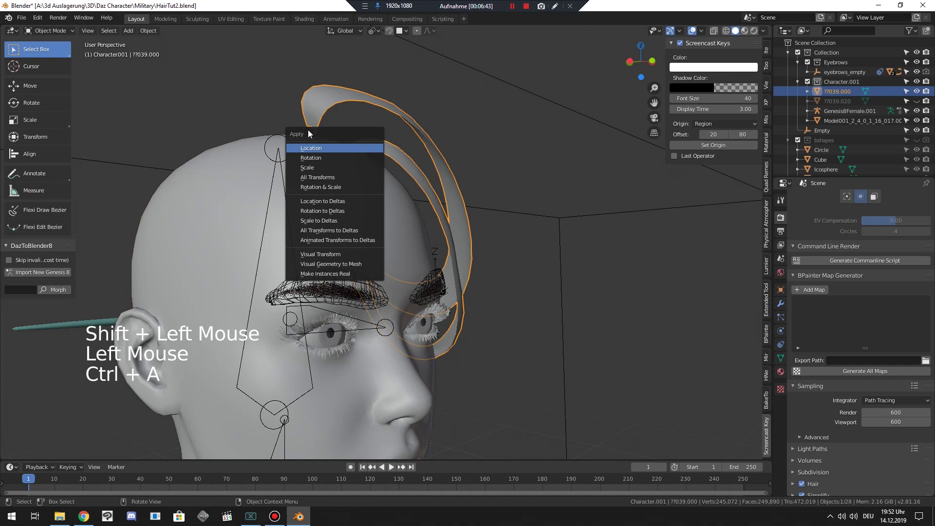
middle_click(383, 215)
scroll(down, 3)
scroll(up, 3)
middle_click(405, 197)
click(415, 188)
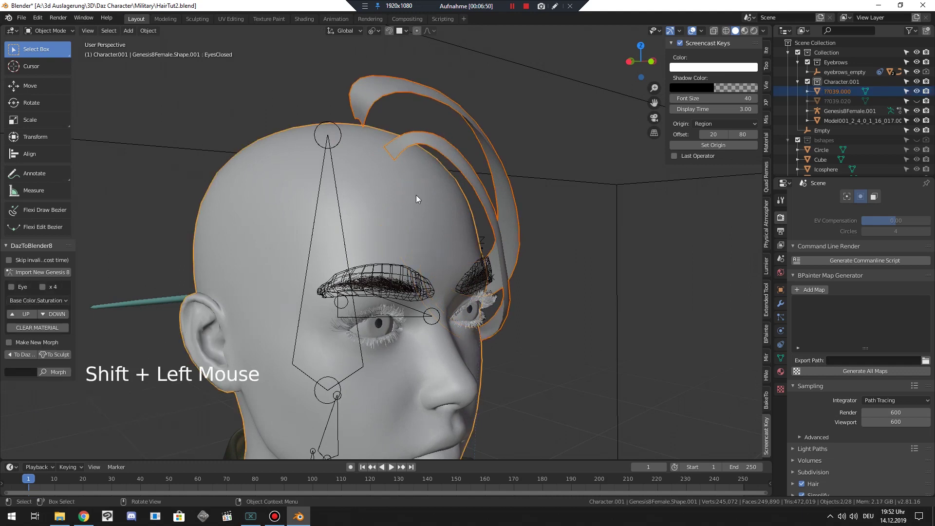
Add the head to the selection and run HairNet's Add Hair From Sheets on the strips
click(769, 377)
click(705, 72)
middle_click(531, 237)
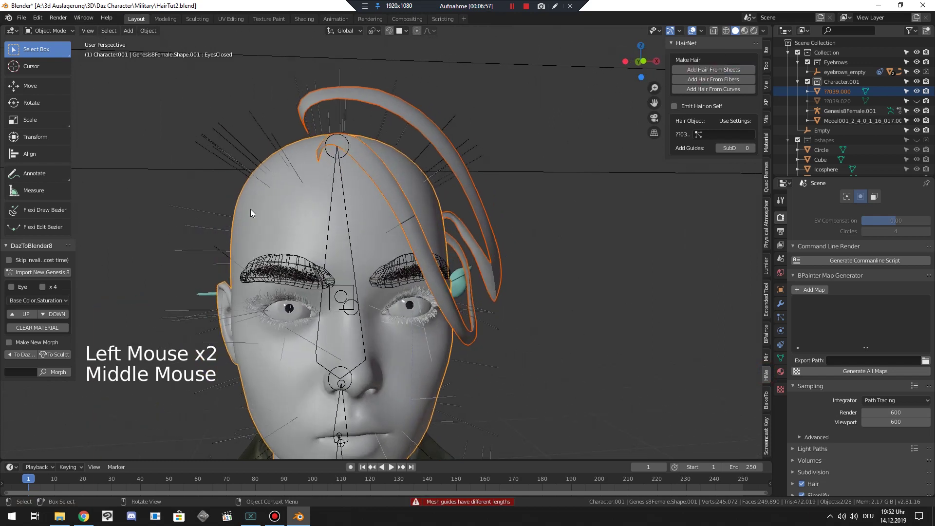
click(781, 316)
Check the head's particle hair settings and inspect the generated guides
click(929, 212)
scroll(up, 3)
middle_click(381, 209)
scroll(down, 3)
scroll(up, 3)
middle_click(363, 229)
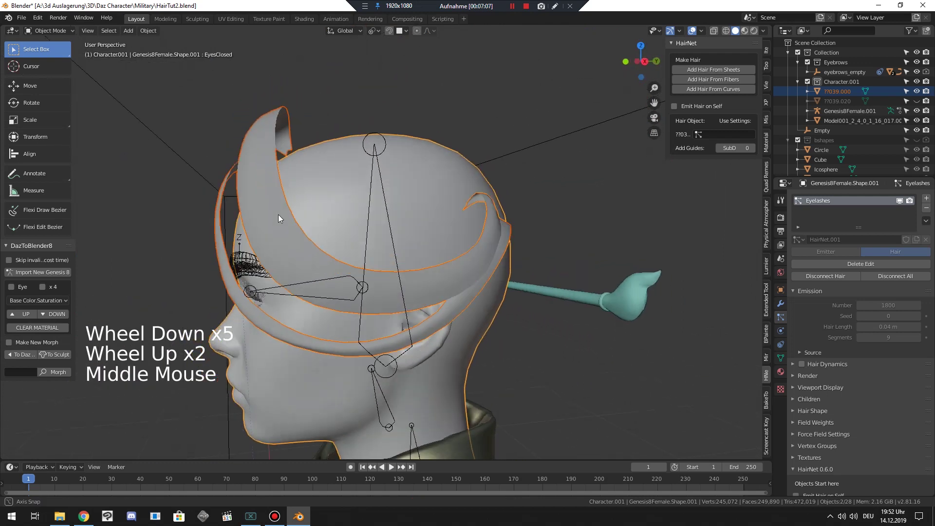
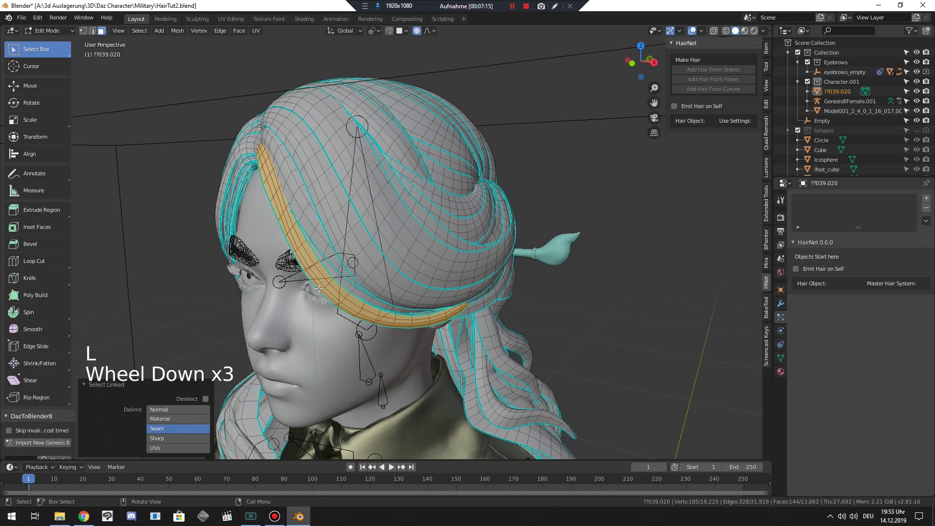
Select linked crown hair strips and search F3 for Select Islands by Face Count
key(F3)
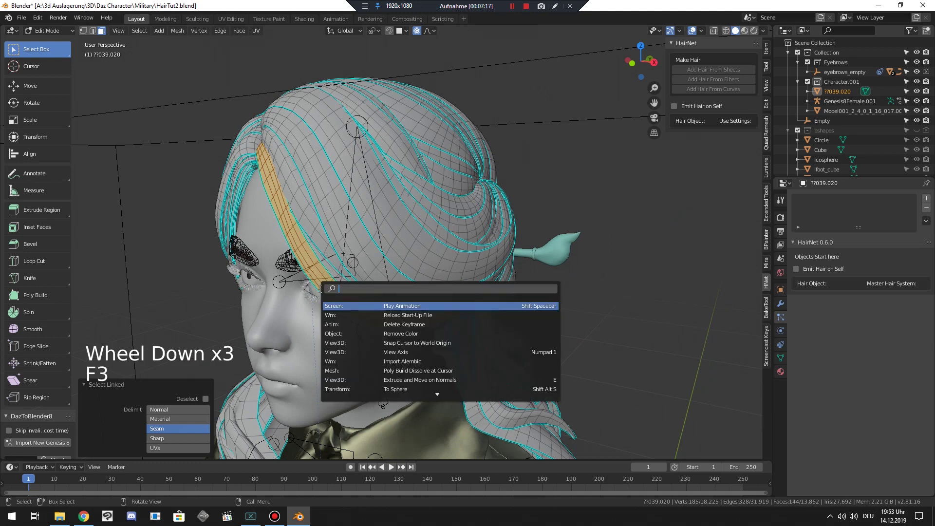
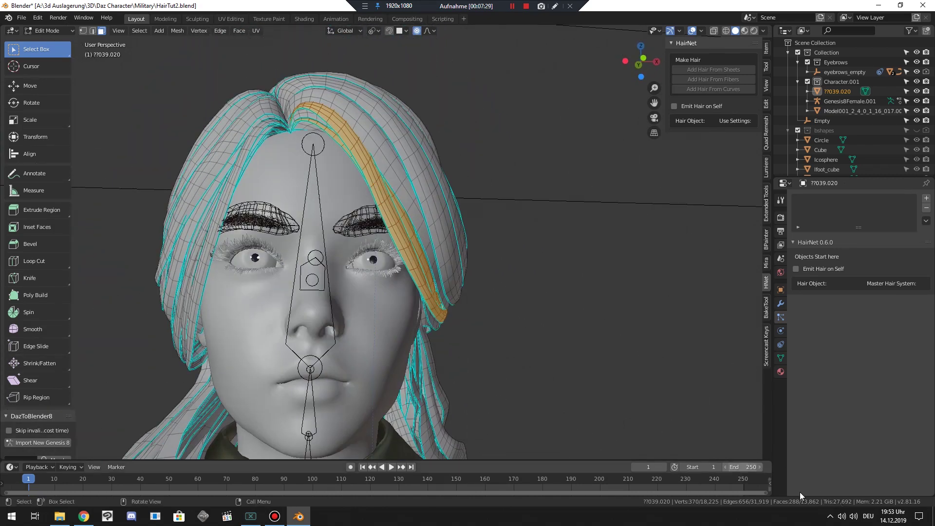
middle_click(394, 283)
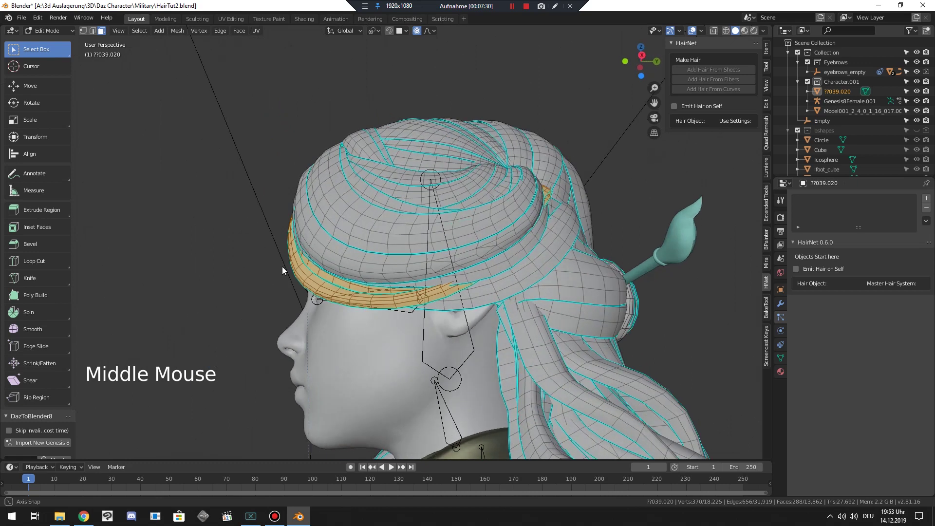
key(alt+a)
key(l)
key(F3)
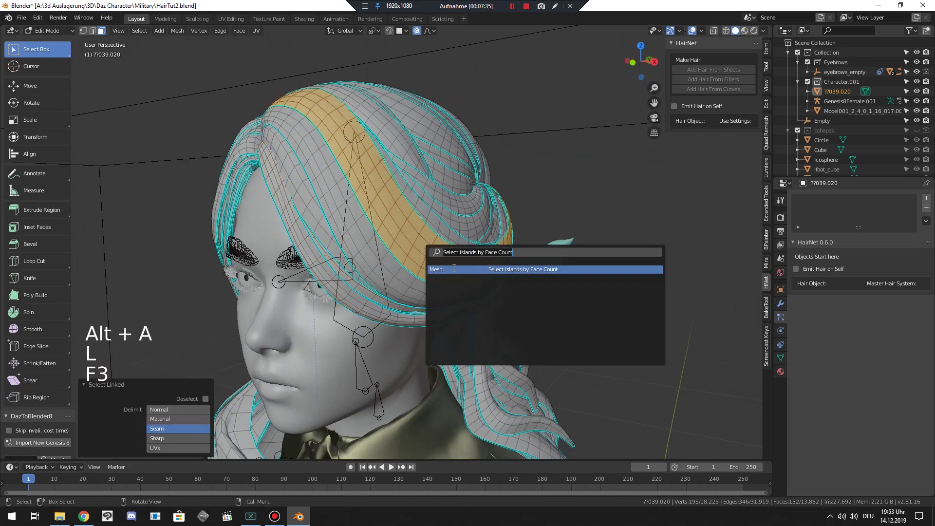
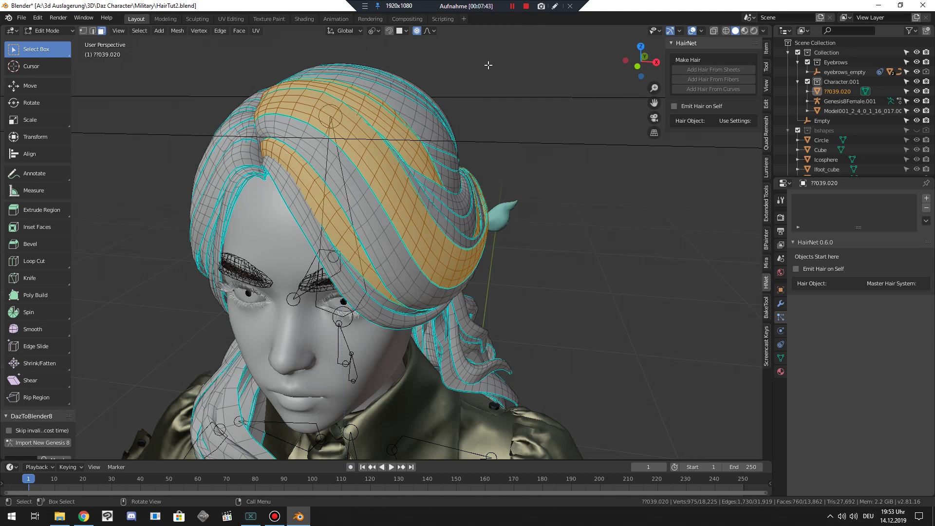
Separate the selected crown strips into a new object and enter its Edit Mode
key(p)
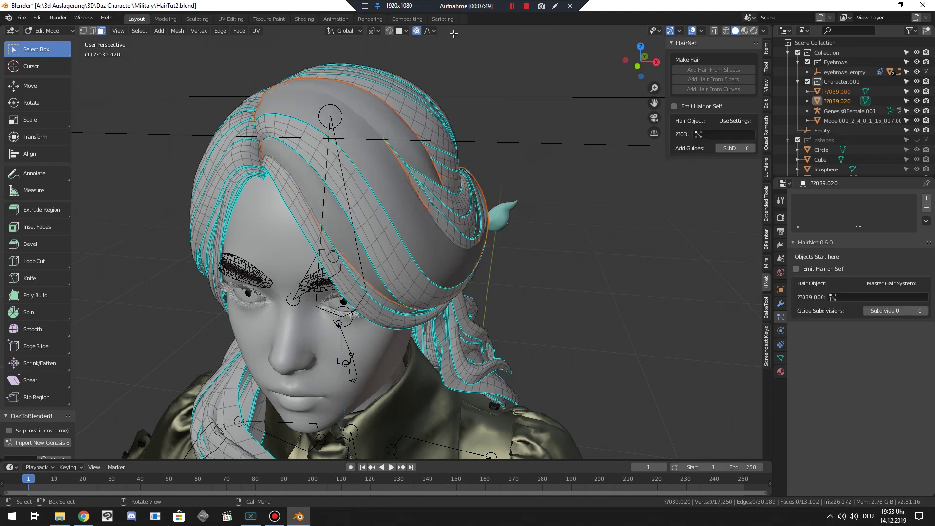
click(519, 12)
middle_click(451, 184)
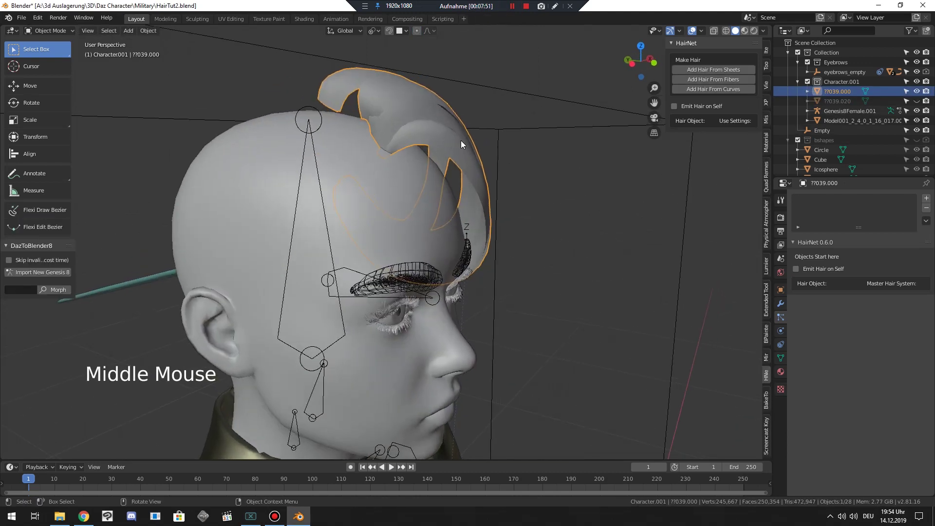
click(69, 36)
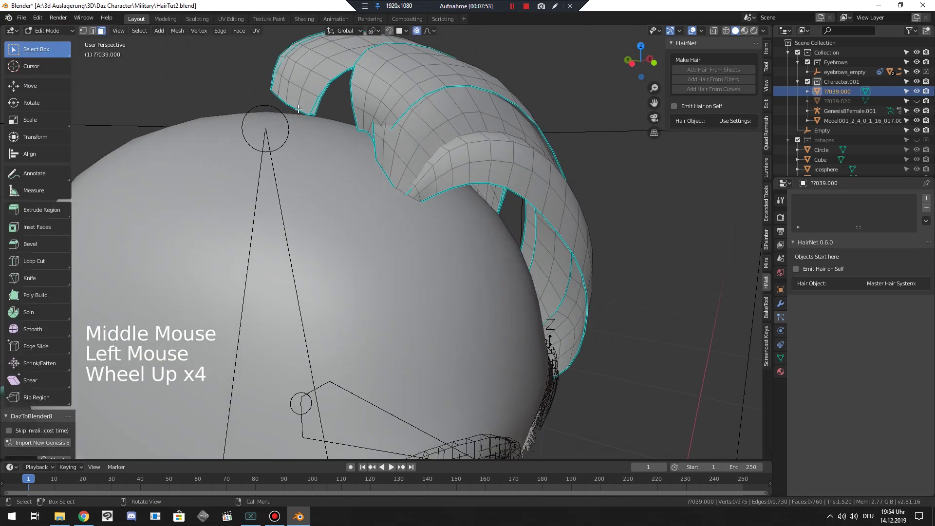
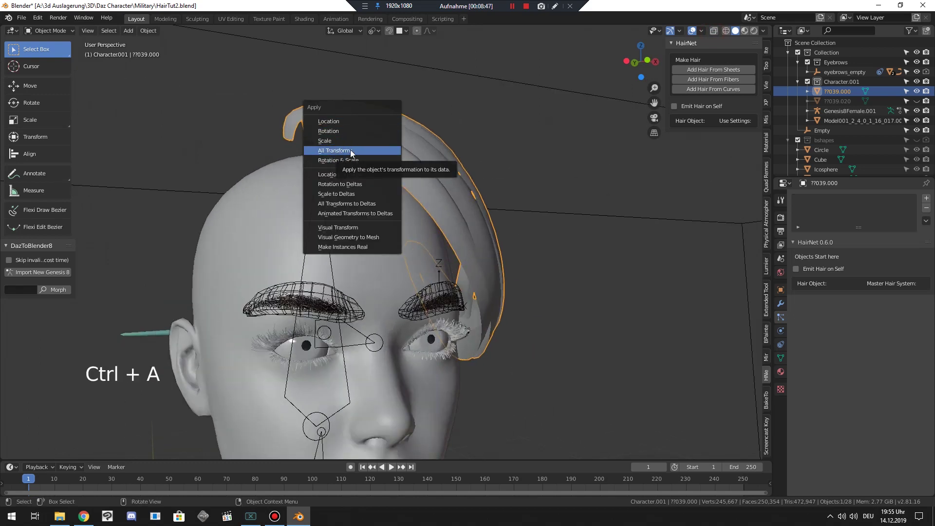
Shift-select the head with the crown strip object and run Add Hair From Sheets
scroll(down, 3)
scroll(up, 3)
middle_click(448, 192)
scroll(up, 3)
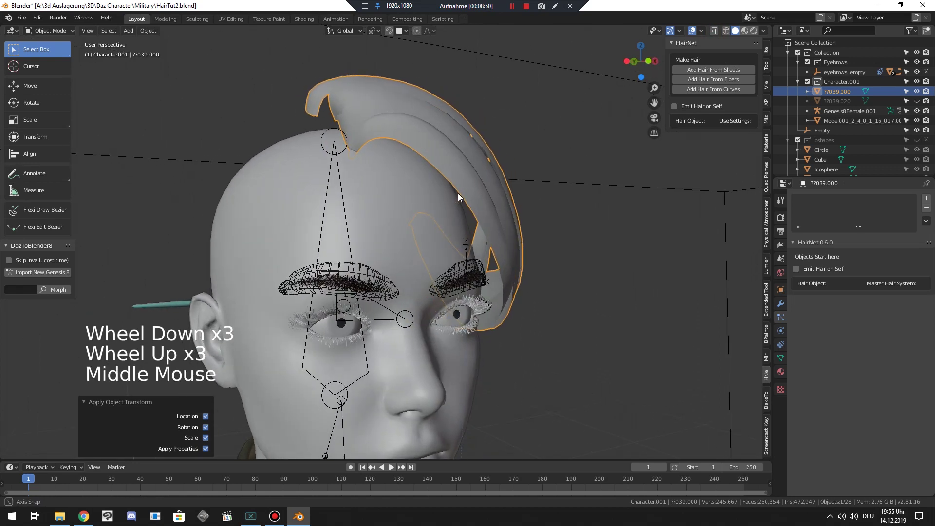
click(706, 82)
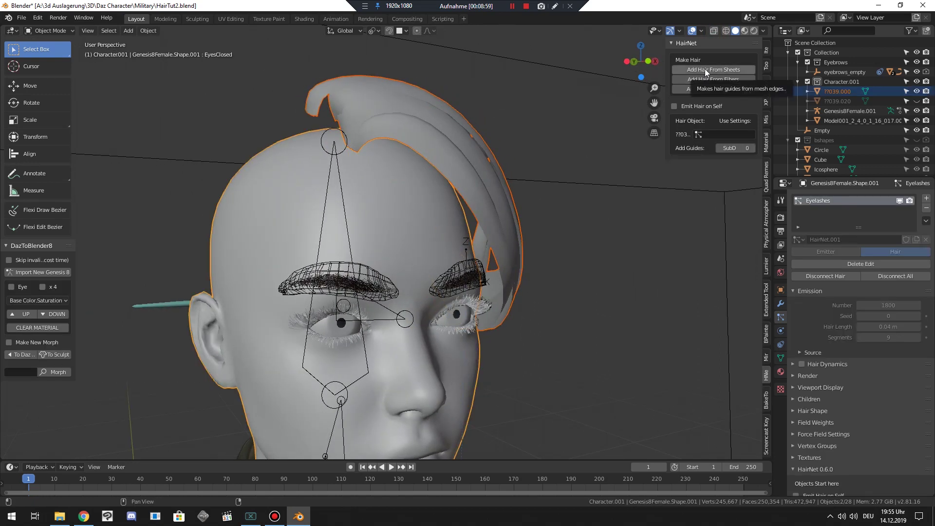
click(709, 72)
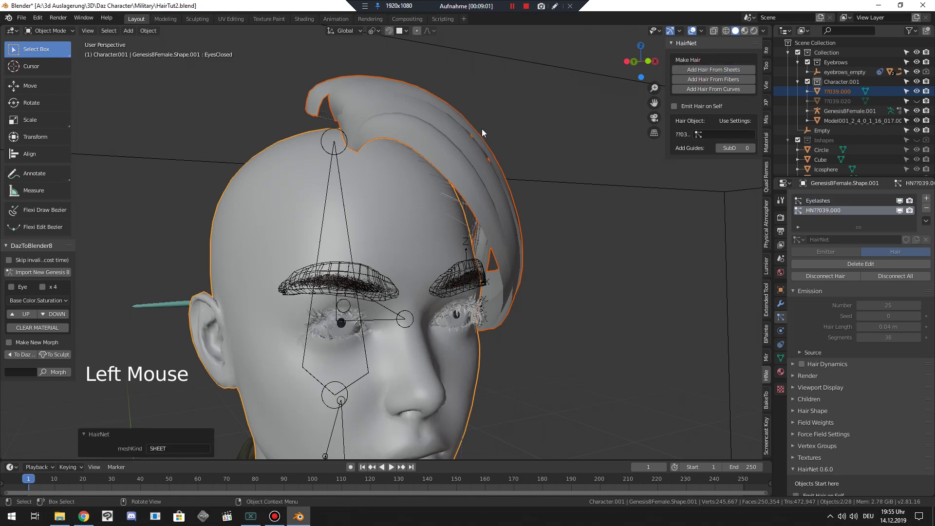
Orbit around the head to inspect the newly generated hair guides
scroll(up, 3)
middle_click(462, 251)
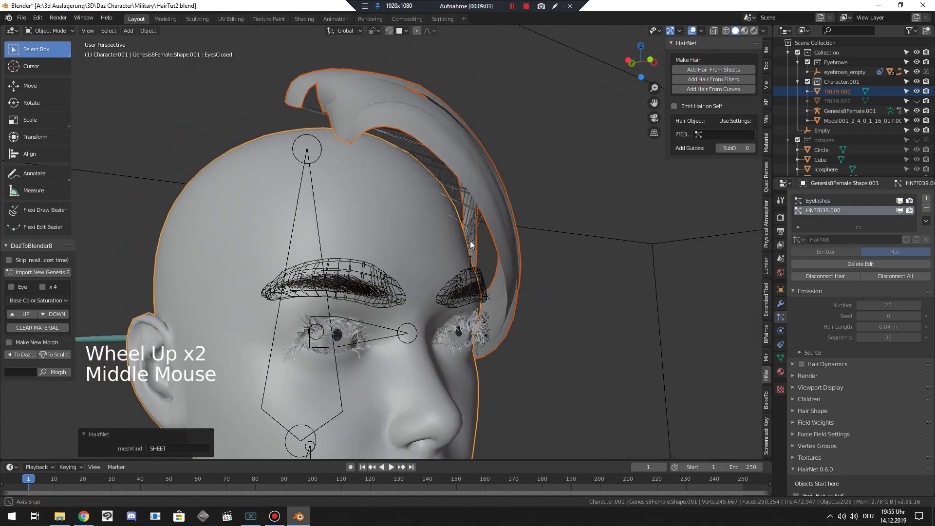
scroll(up, 3)
middle_click(486, 325)
scroll(down, 3)
scroll(up, 3)
scroll(down, 3)
Disable Simplify in the scene's Render properties so subdivision shows fully
middle_click(518, 18)
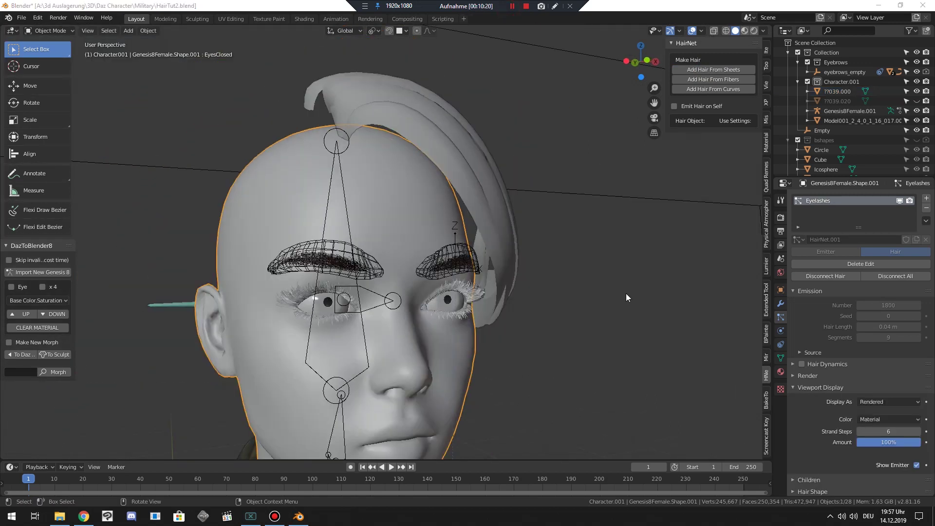
click(782, 307)
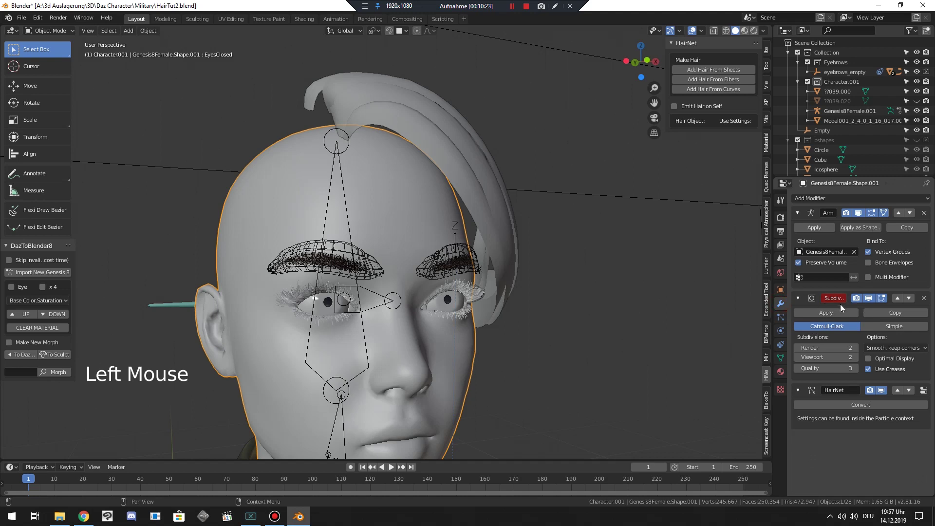
click(781, 220)
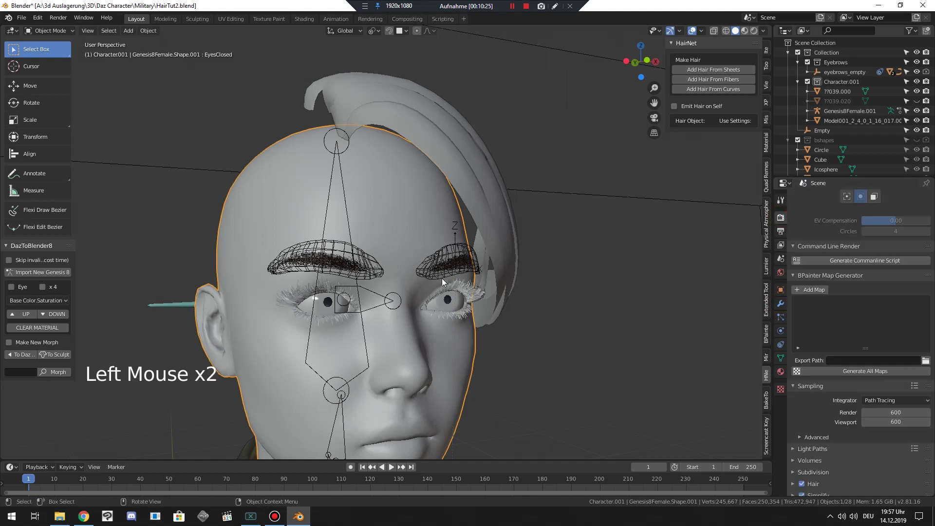
scroll(down, 3)
click(794, 459)
Return to the head's modifier list and check its Subdivision render level
scroll(down, 3)
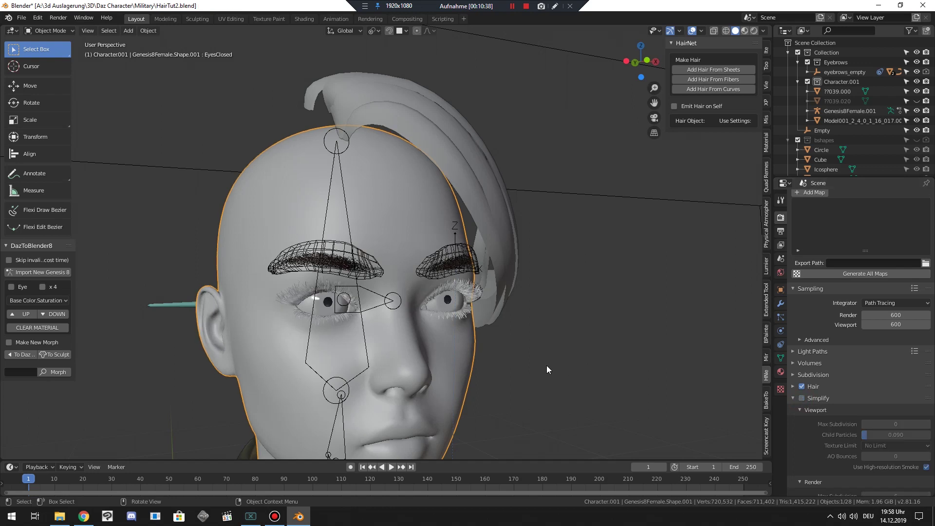
scroll(up, 3)
middle_click(429, 342)
scroll(up, 3)
click(786, 310)
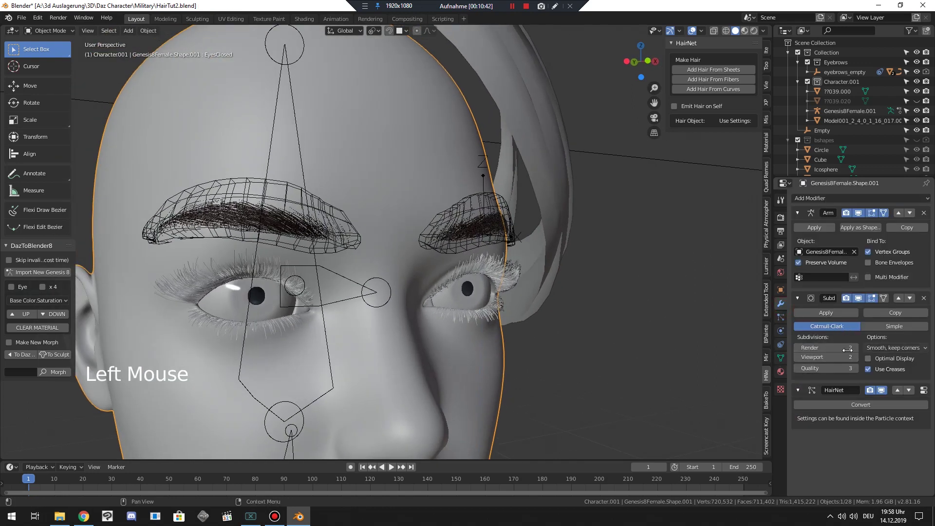
scroll(down, 3)
scroll(up, 3)
click(531, 184)
Select the hair-card planes plus the head and run Add Hair From Sheets
click(492, 194)
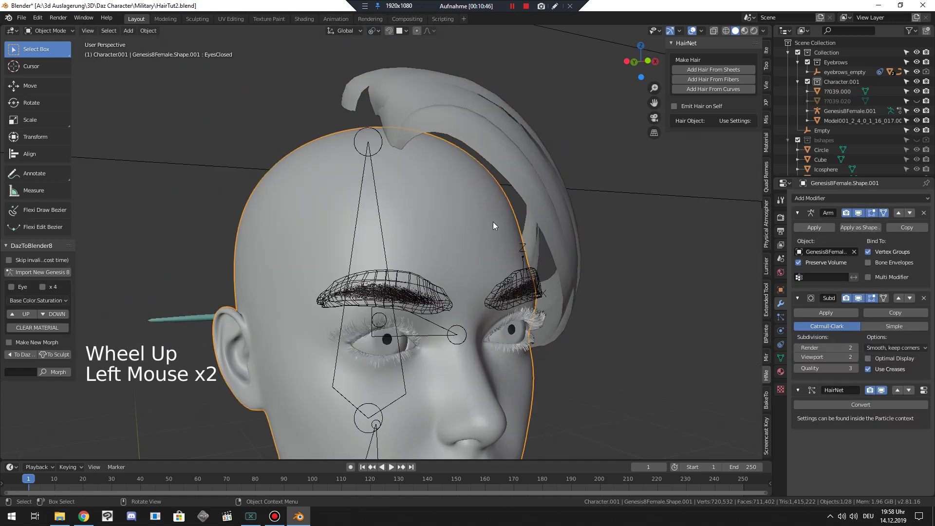
click(528, 180)
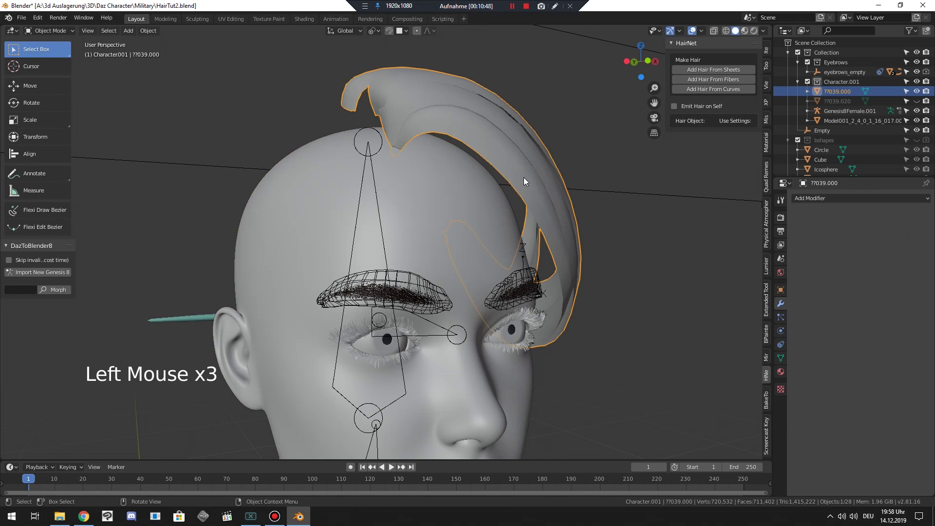
click(453, 205)
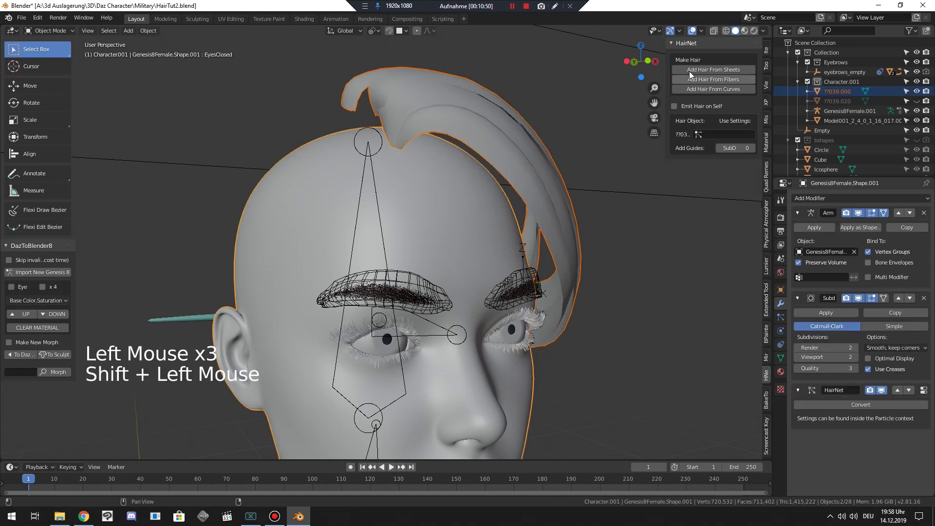
click(696, 73)
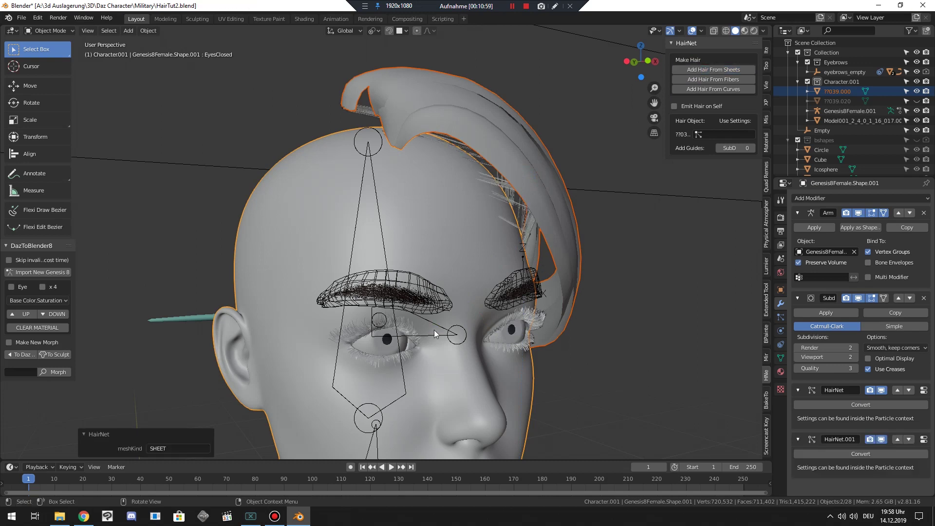
Inspect the new hair, toggling the head's subdivision preview off and back on
middle_click(509, 273)
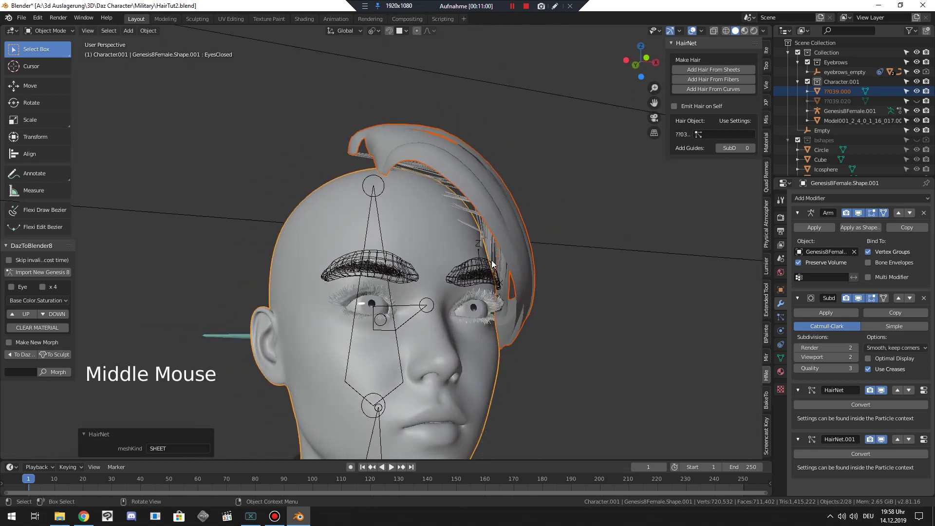
scroll(up, 3)
scroll(down, 3)
middle_click(435, 282)
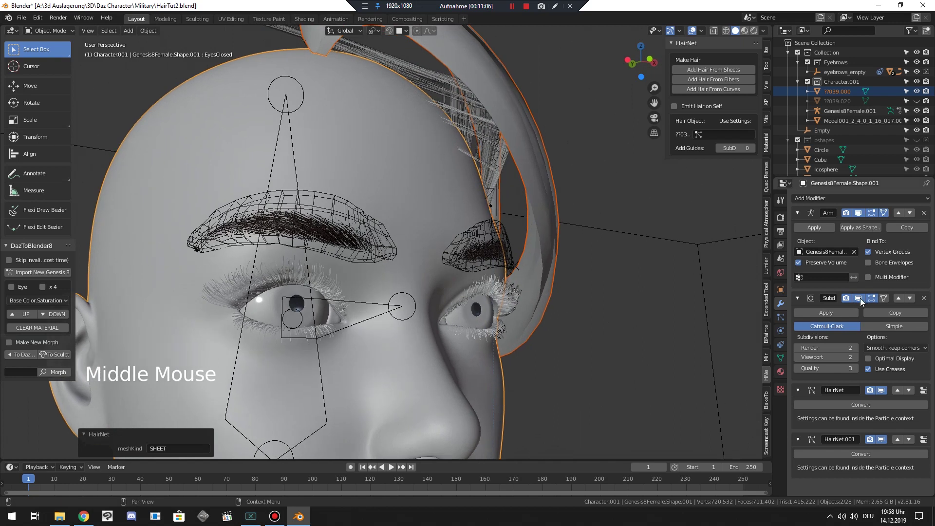
click(862, 302)
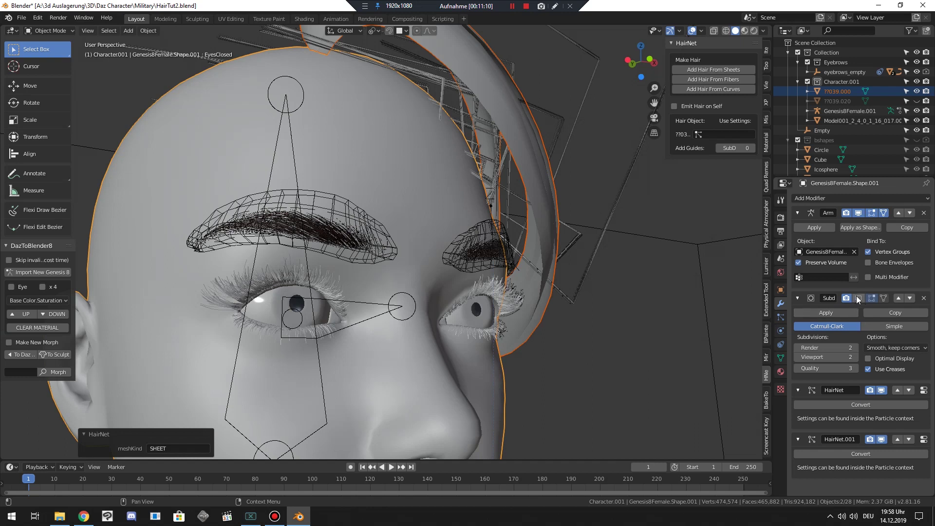
click(556, 316)
Make the separated hair-card planes the active object again
scroll(down, 3)
scroll(up, 3)
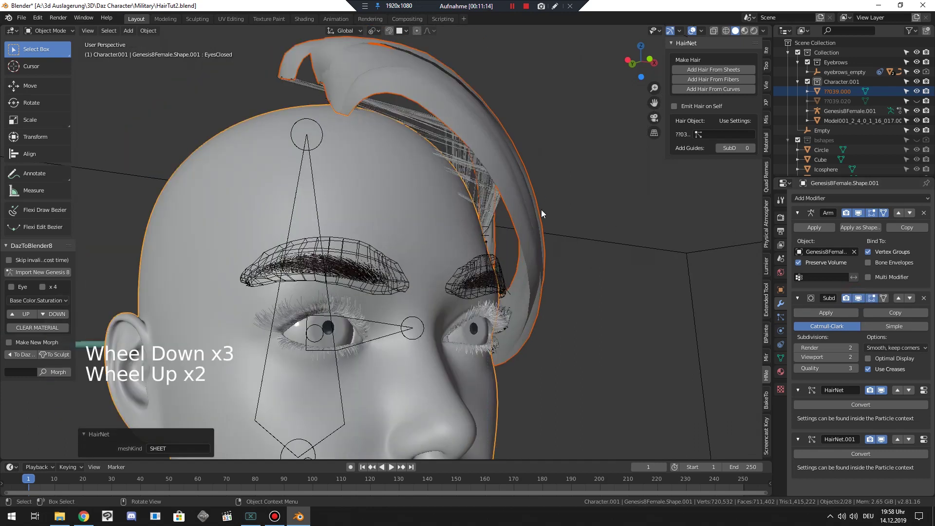
click(644, 225)
click(527, 206)
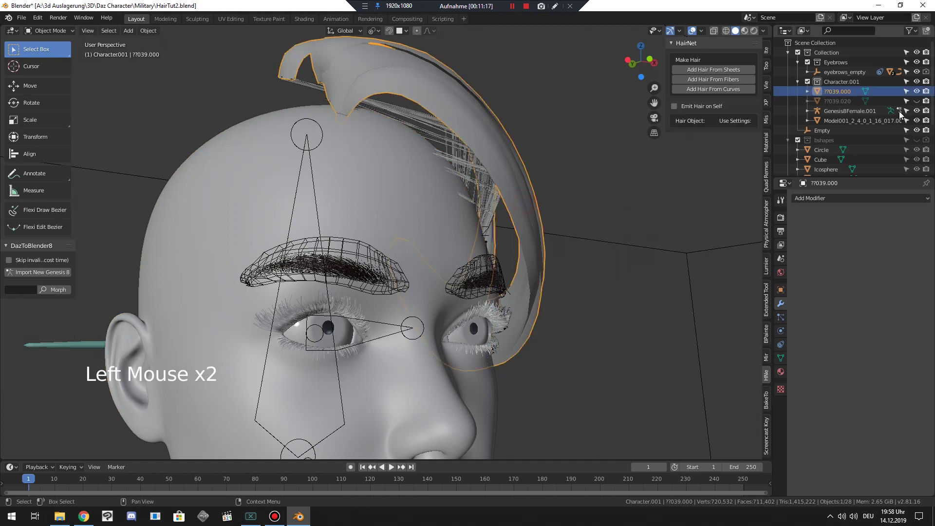
Hide the hair-card planes and set the head hair system's viewport Strand Steps to 6
click(919, 96)
click(445, 191)
scroll(up, 3)
click(788, 325)
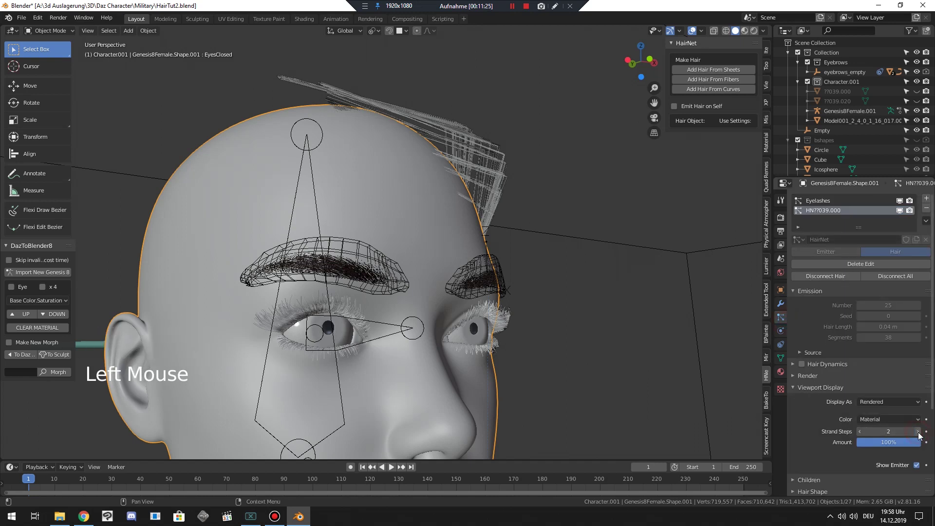
double_click(922, 436)
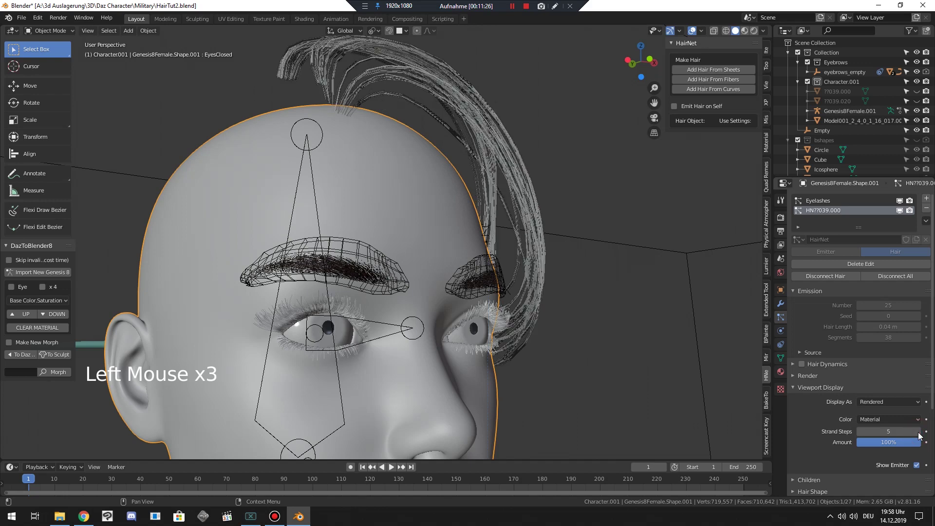
click(599, 312)
Orbit around the head to check the smoothed strands over the crown
middle_click(599, 312)
scroll(down, 3)
middle_click(580, 292)
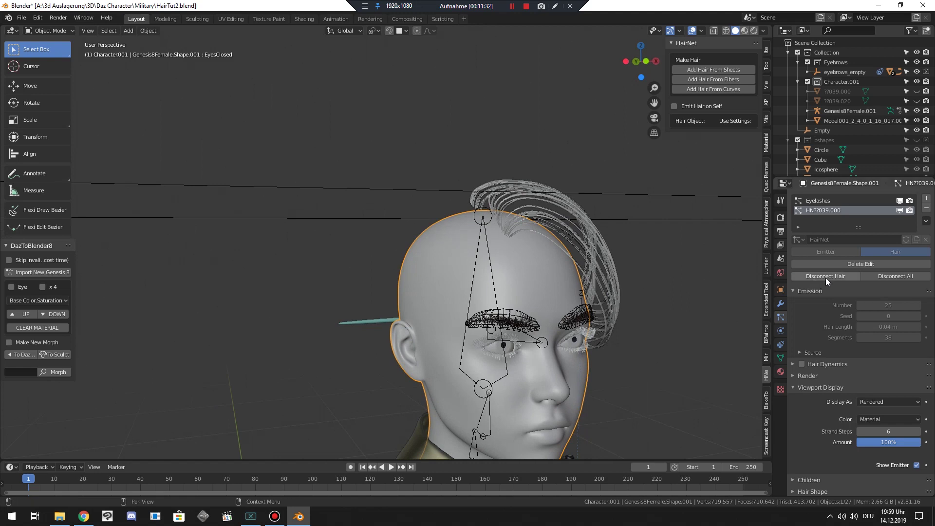
scroll(down, 3)
scroll(up, 3)
middle_click(518, 272)
scroll(up, 3)
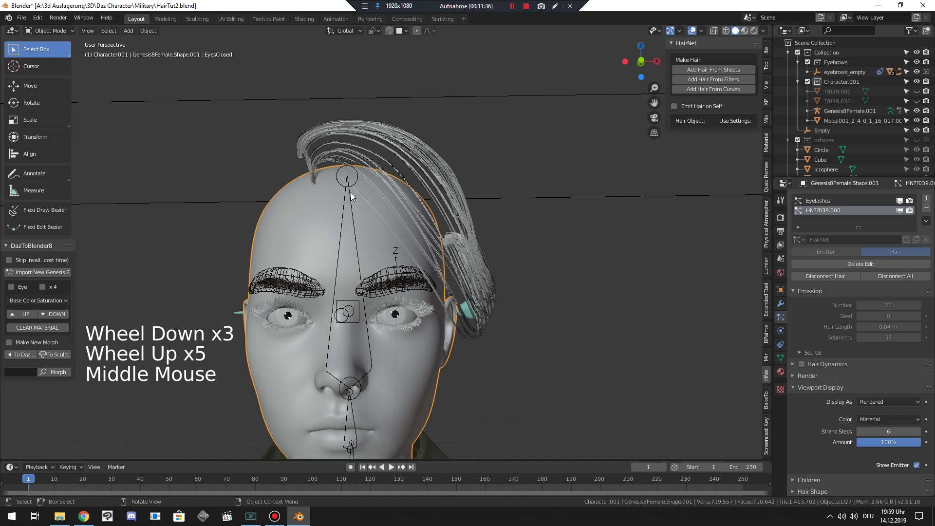
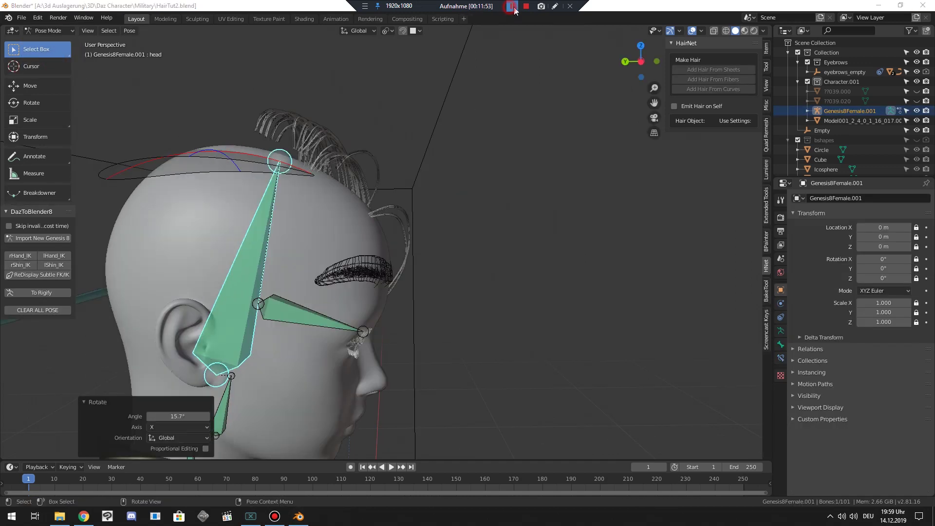
Inspect the posed head, then switch the armature from Pose Mode to Object Mode
middle_click(445, 154)
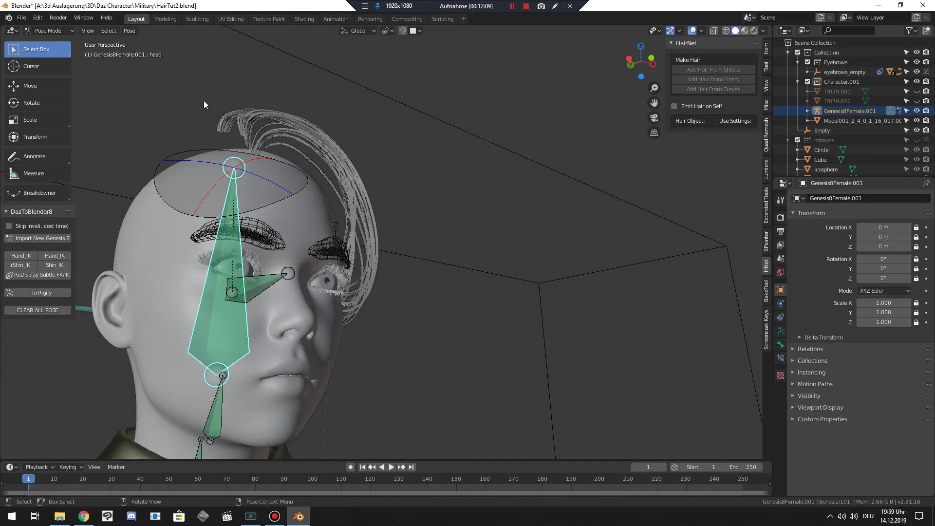
middle_click(302, 159)
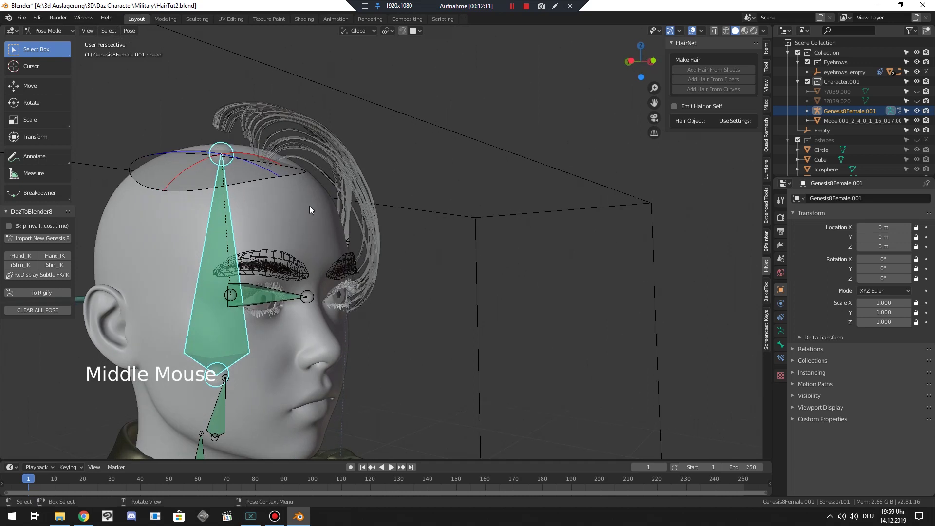
click(316, 211)
click(60, 36)
Select the head and run Disconnect Hair then Connect Hair on its hair system
click(173, 182)
click(835, 280)
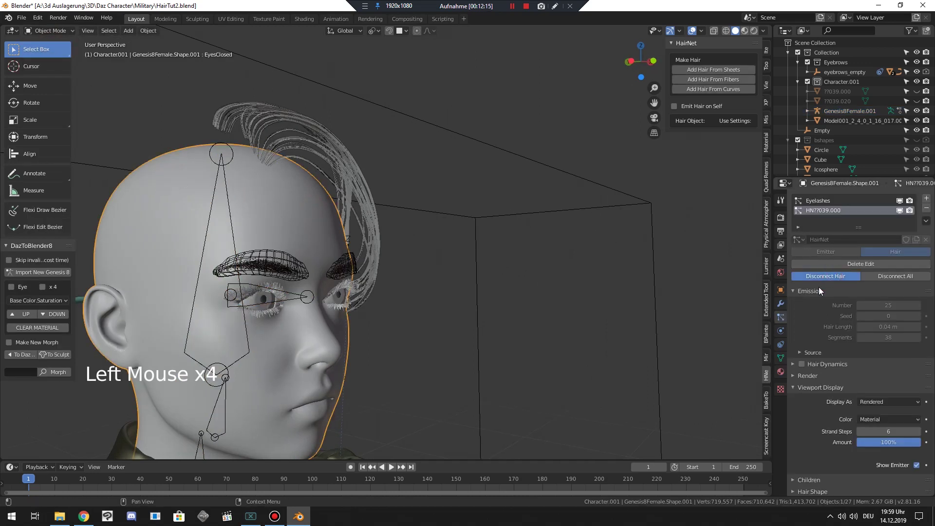
click(822, 282)
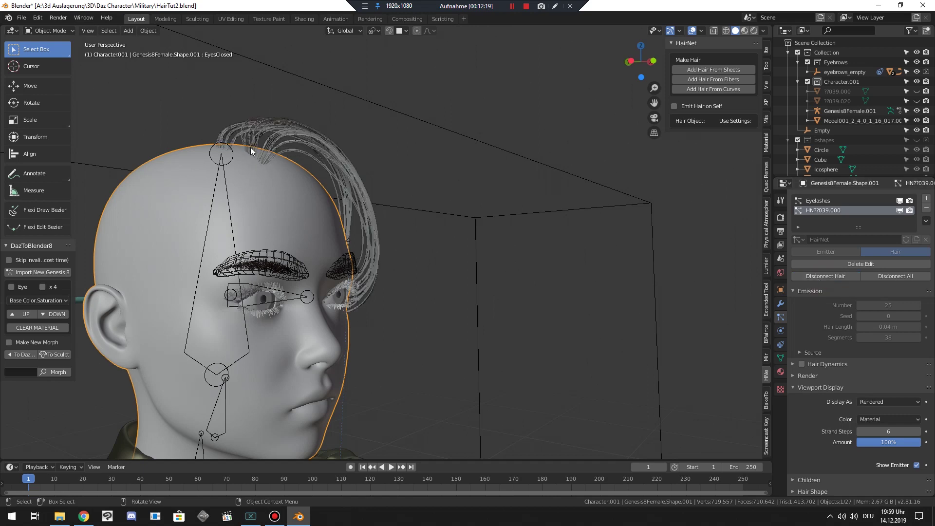
middle_click(249, 177)
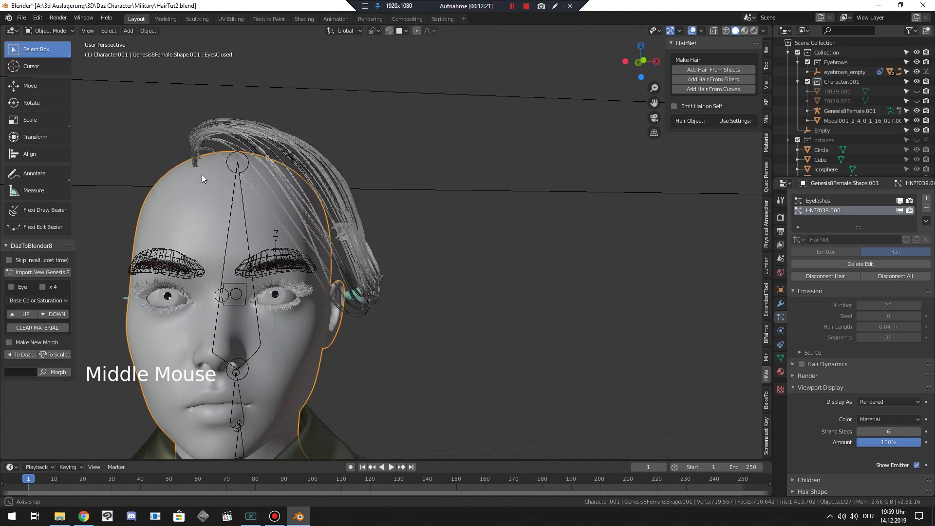
scroll(down, 3)
Set Simple children to 50 display with 0.01 m radius and inspect the fuller hair
click(797, 368)
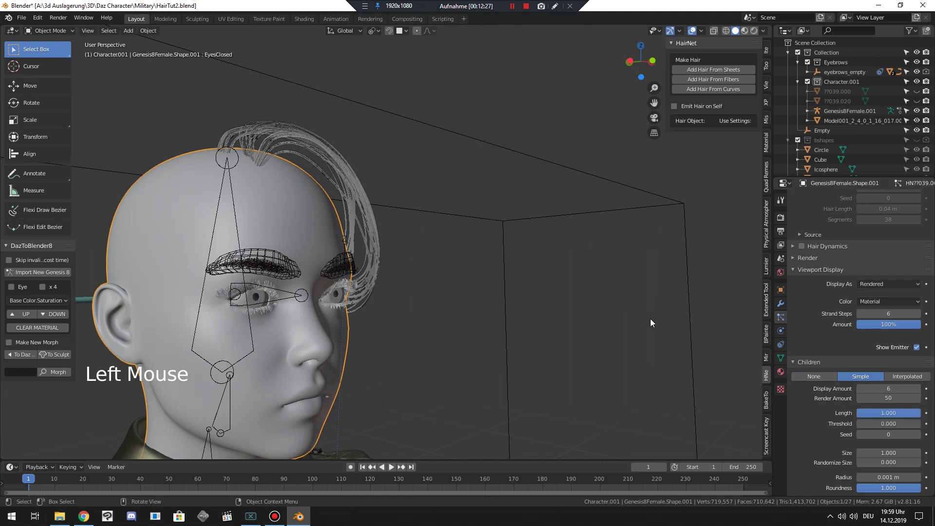
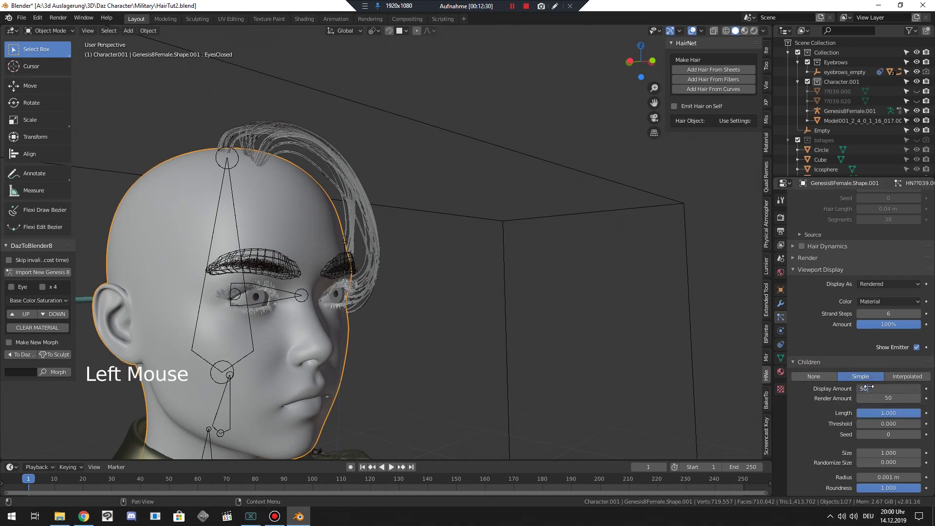
middle_click(393, 253)
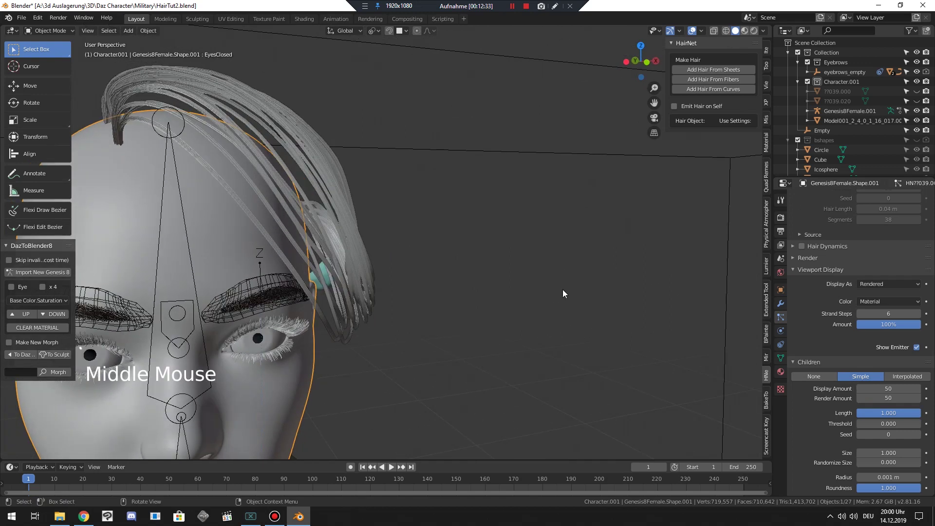
scroll(down, 3)
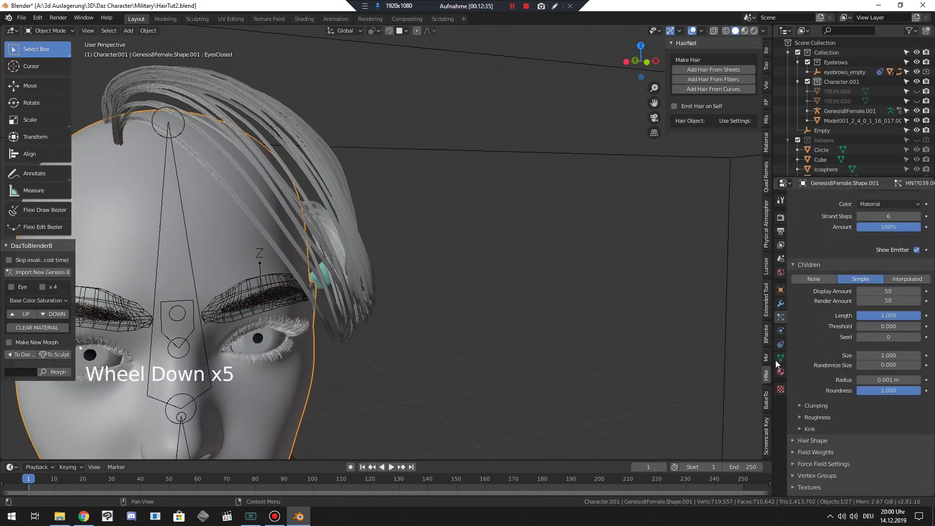
scroll(down, 3)
scroll(up, 3)
scroll(up, 3)
middle_click(614, 279)
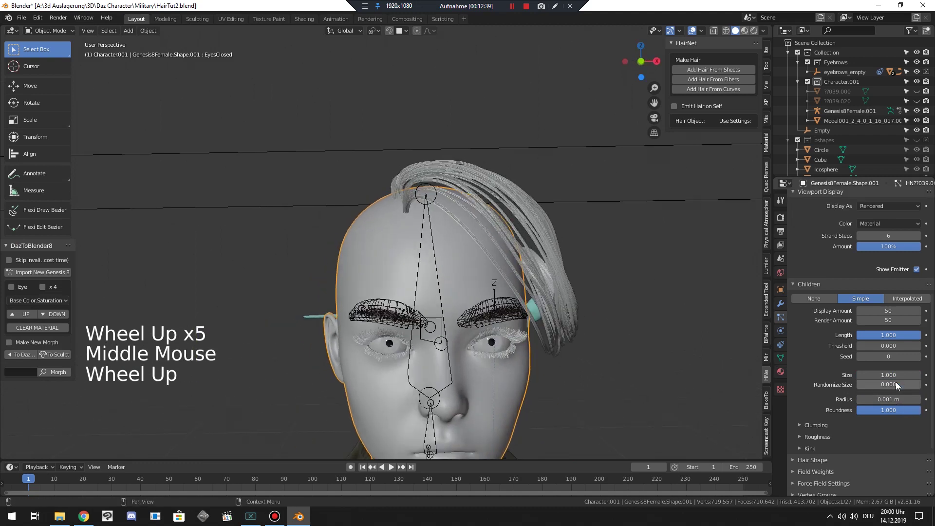
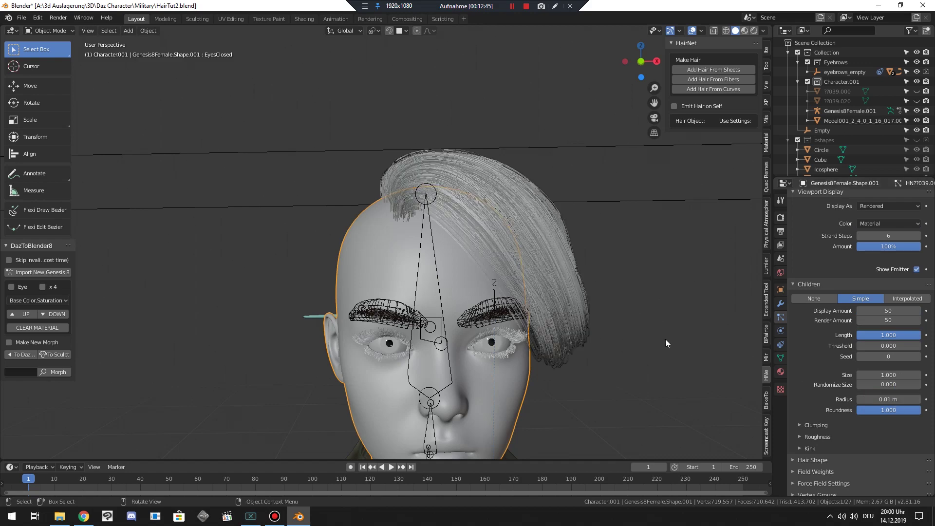
Create a new collection in the Outliner and rename it Hair Converted
middle_click(491, 271)
click(552, 92)
middle_click(583, 156)
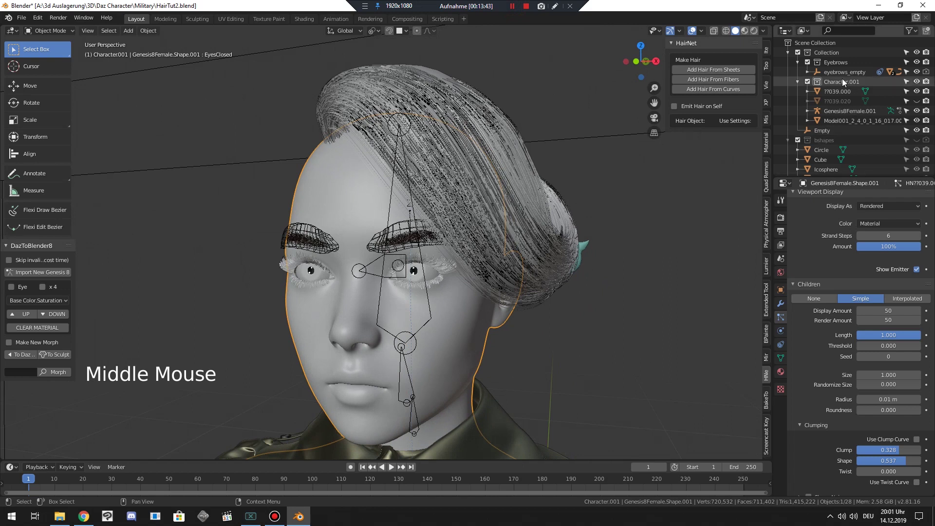
right_click(822, 57)
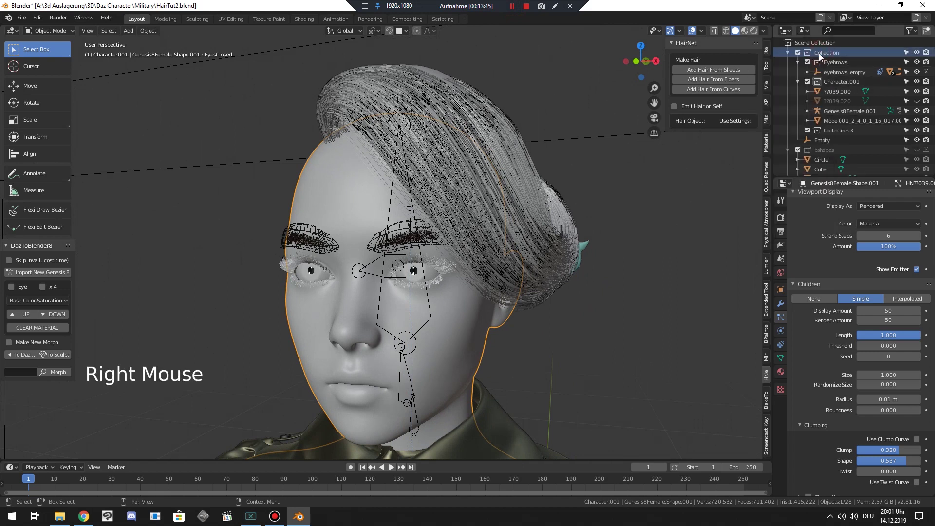
double_click(843, 136)
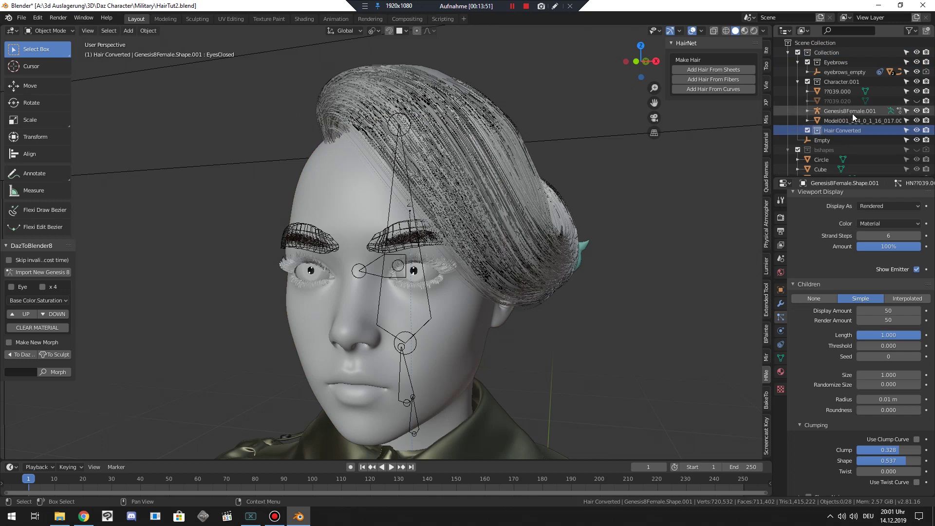
click(931, 135)
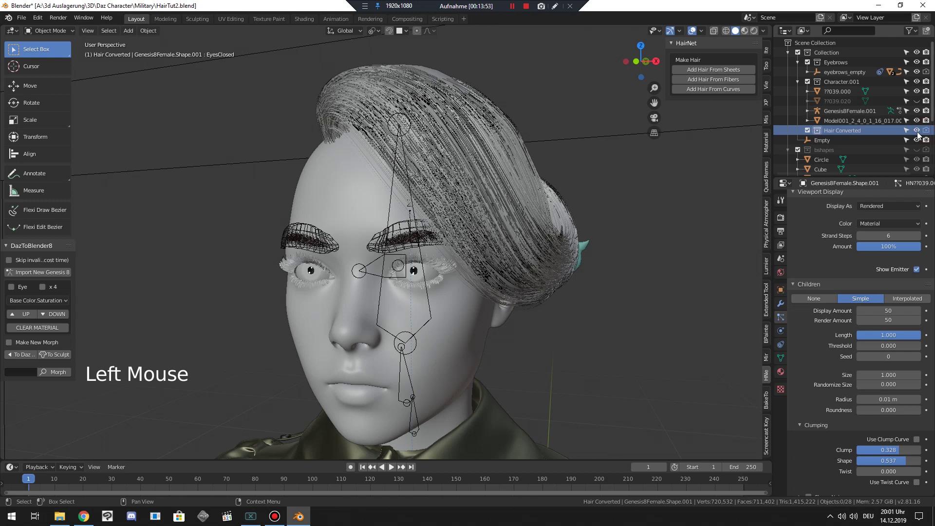
Move the separated hair-card plane into Hair Converted and exclude that collection from the scene
click(842, 97)
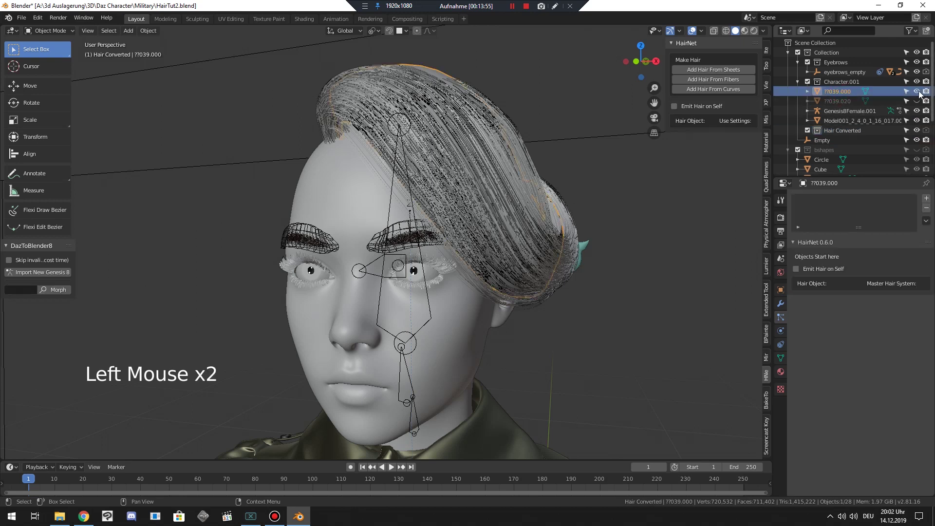
click(922, 95)
double_click(920, 94)
click(921, 94)
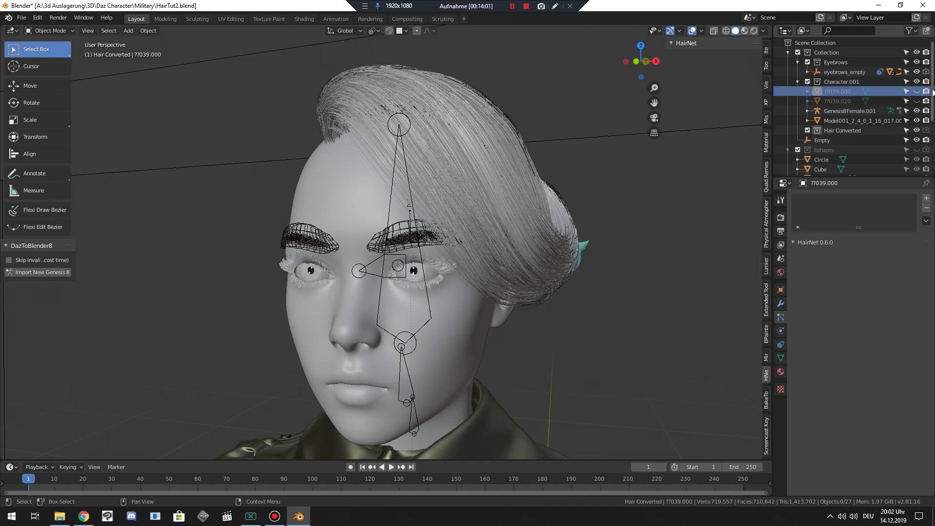
middle_click(553, 156)
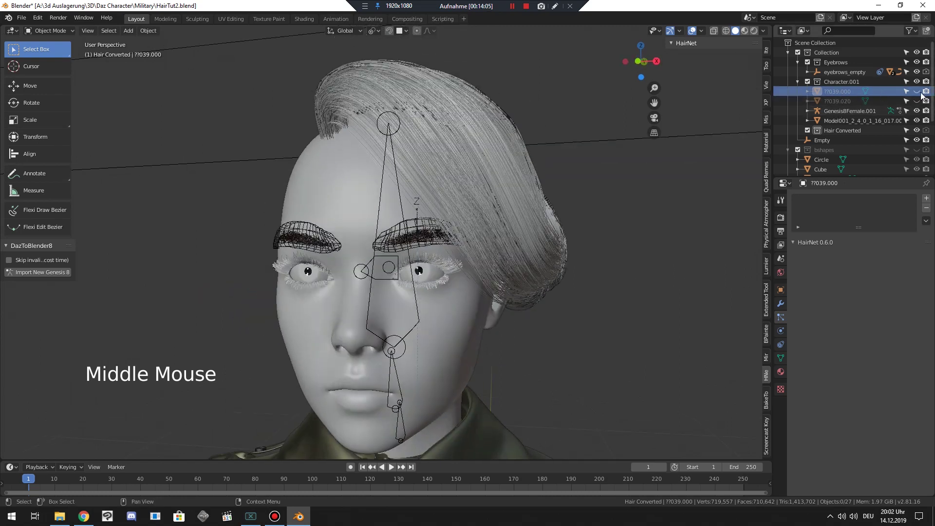
click(920, 95)
click(853, 93)
key(m)
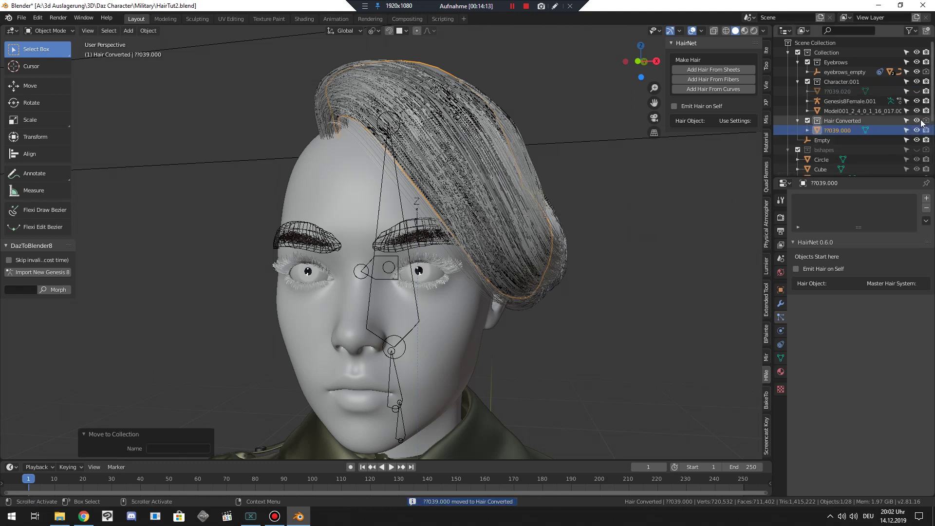
click(921, 124)
middle_click(483, 157)
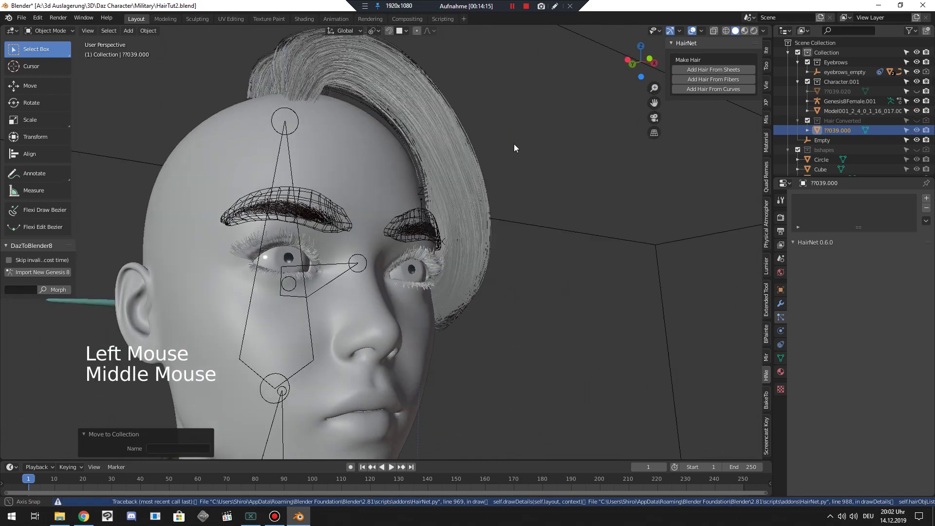
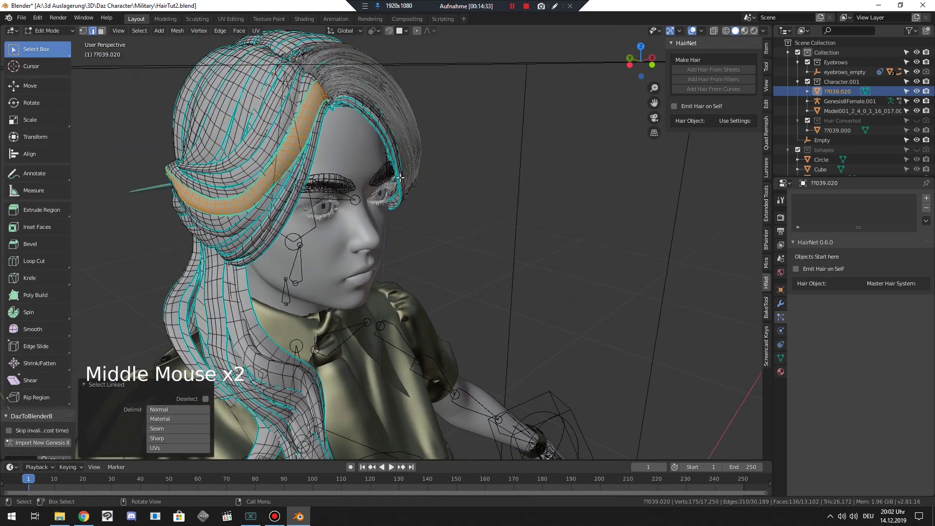
In Edit Mode, run Select Islands by Face Count on the second hair mesh
scroll(down, 3)
scroll(up, 3)
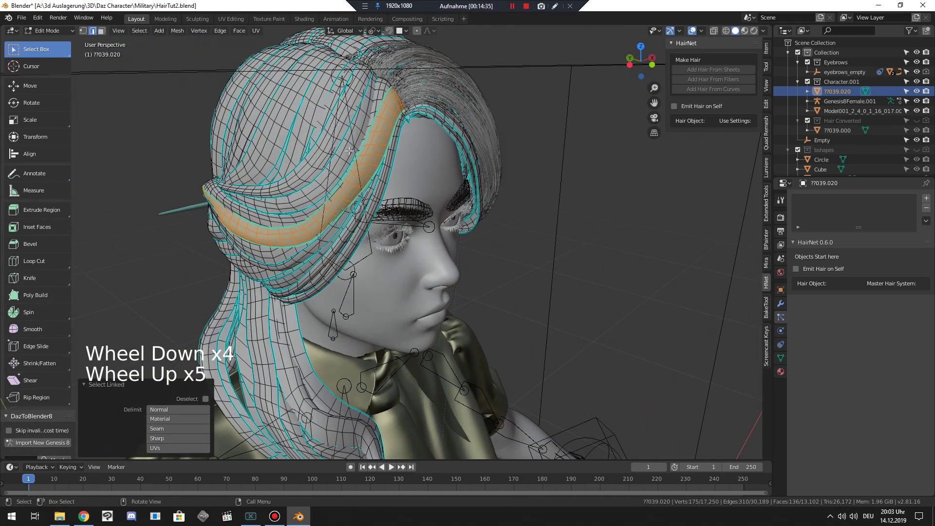
key(F3)
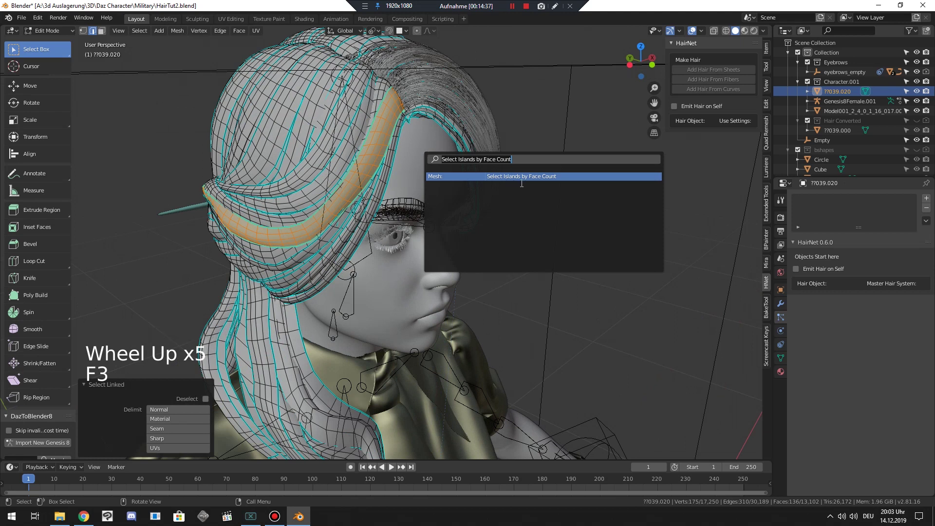
key(p)
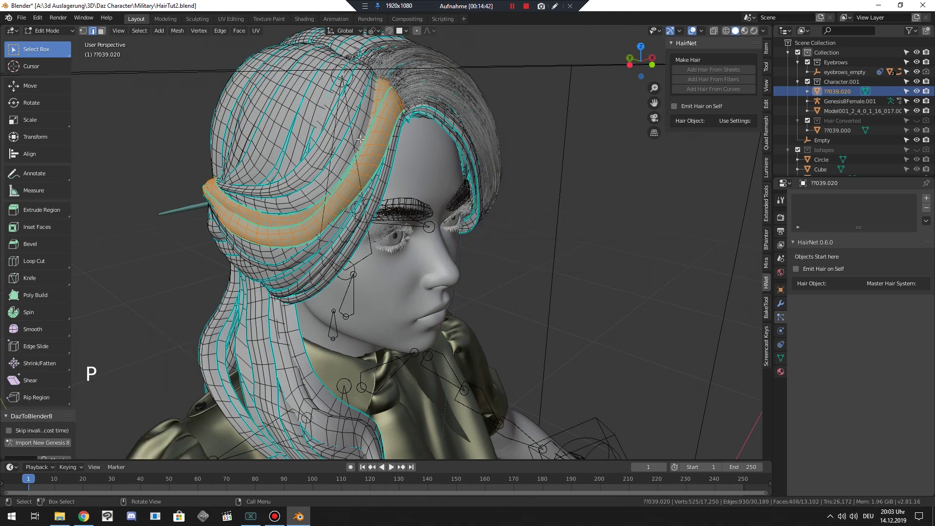
key(alt+a)
Run Separate By Face Count so each hair card becomes its own object
key(l)
key(F3)
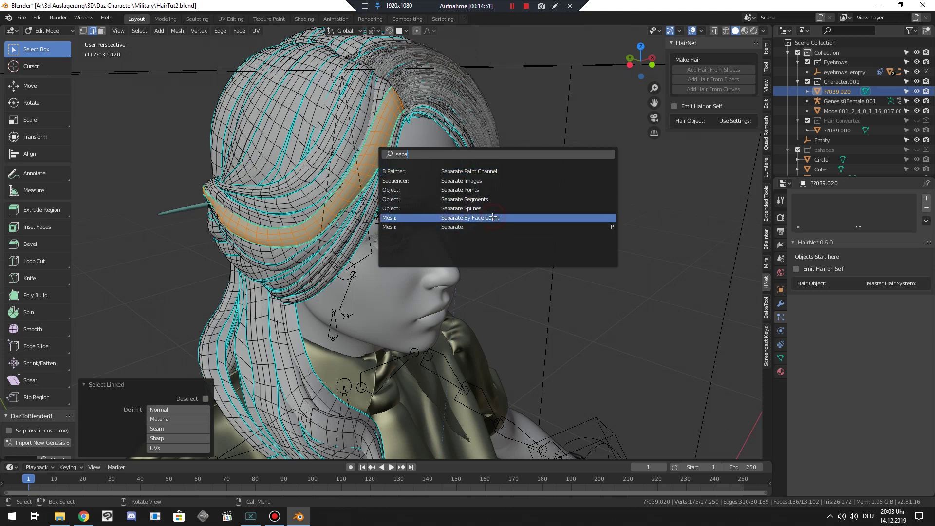
click(849, 127)
click(838, 107)
click(832, 132)
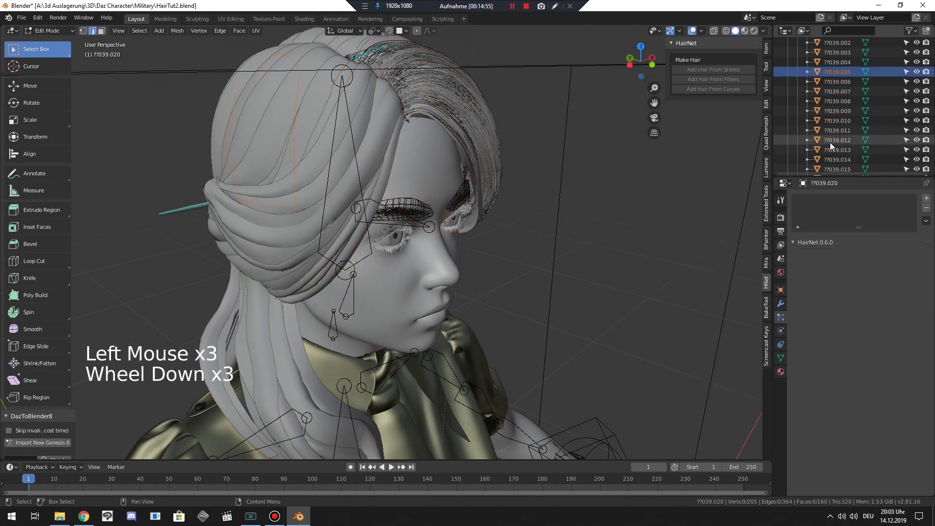
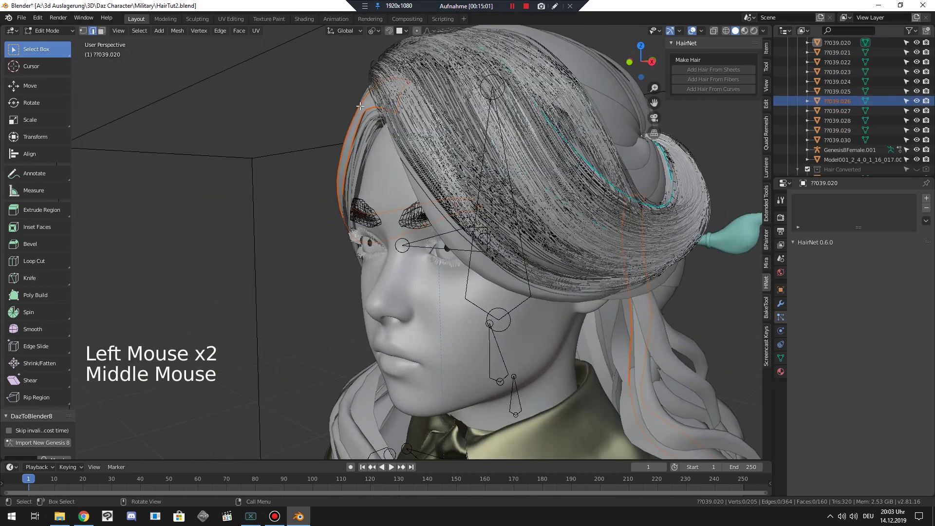
Pick one separated hair-card strip, ??039.026, from the Outliner list
scroll(down, 3)
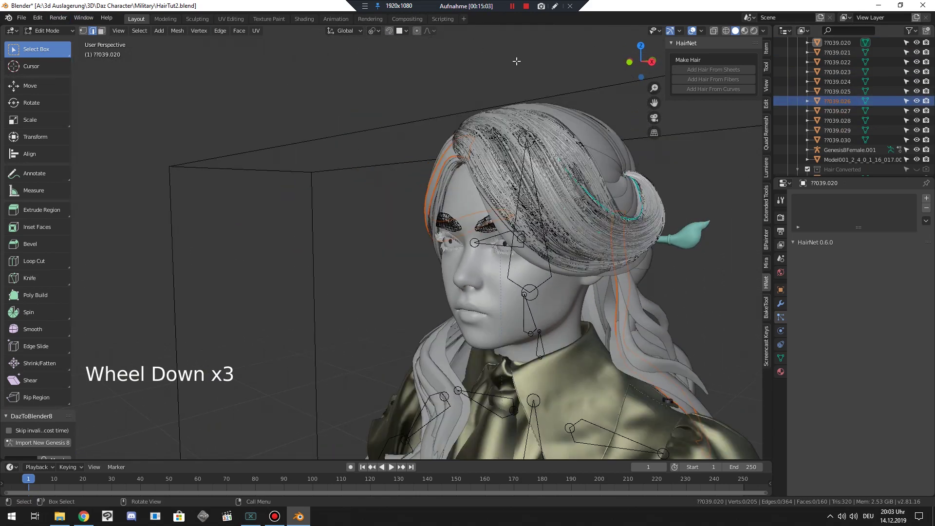
scroll(up, 3)
click(919, 82)
scroll(up, 3)
scroll(down, 3)
click(919, 95)
scroll(down, 3)
Check the card's mesh in Edit Mode and deselect its faces
key(alt+a)
middle_click(918, 116)
key(l)
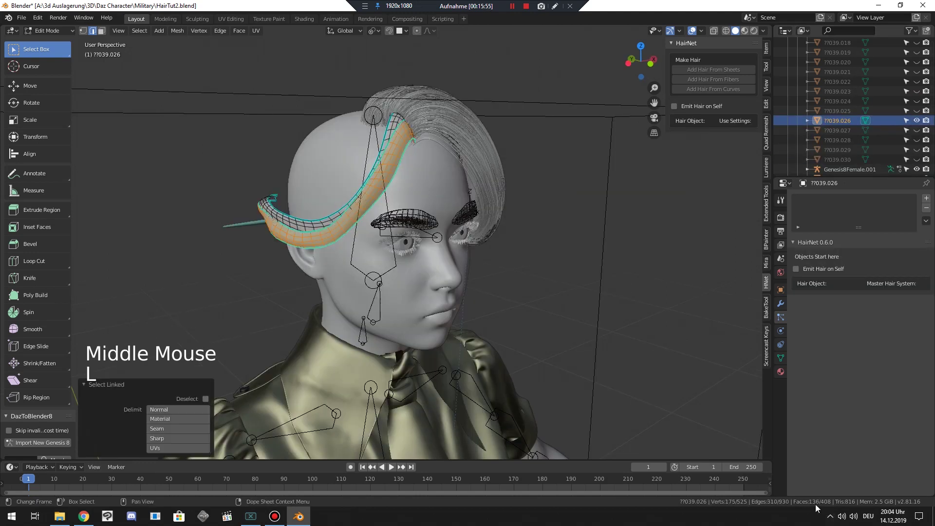
key(alt+a)
key(l)
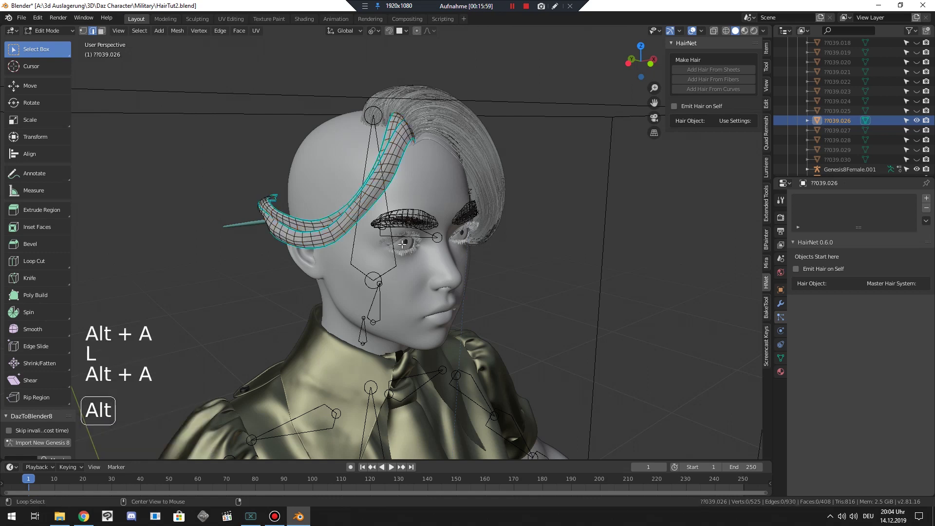
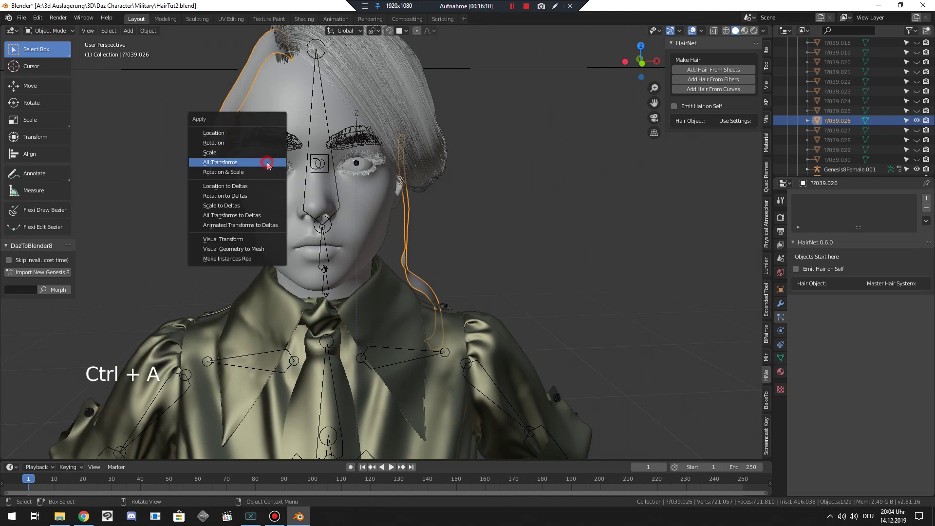
Add the head to the selection and run Add Hair From Sheets for the card
middle_click(306, 191)
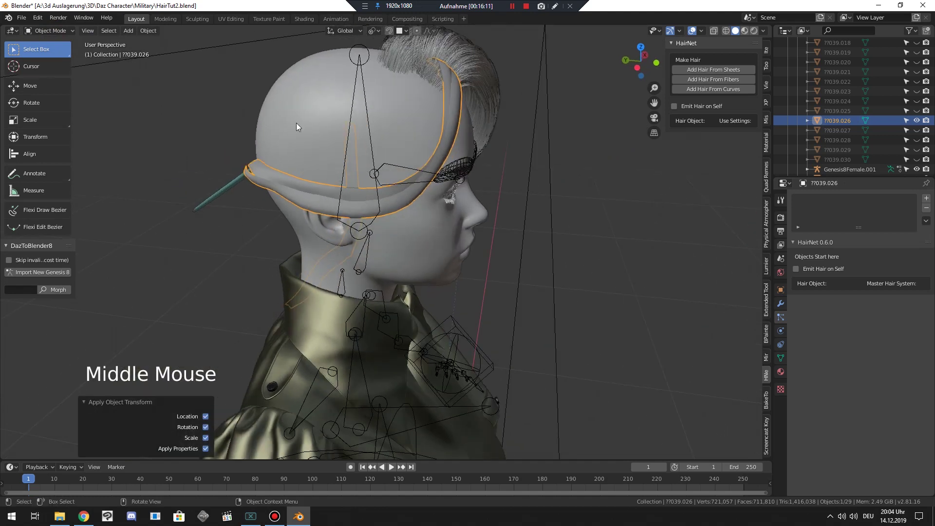
click(287, 107)
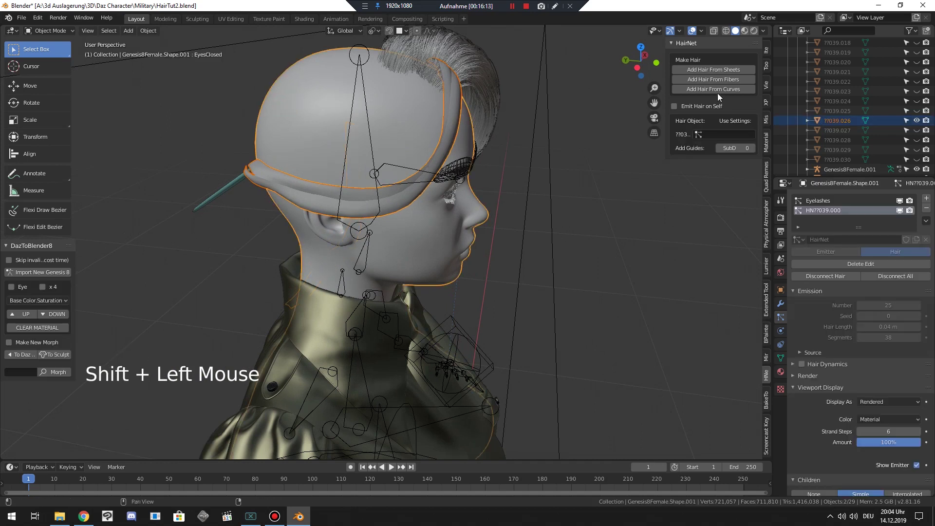
click(720, 75)
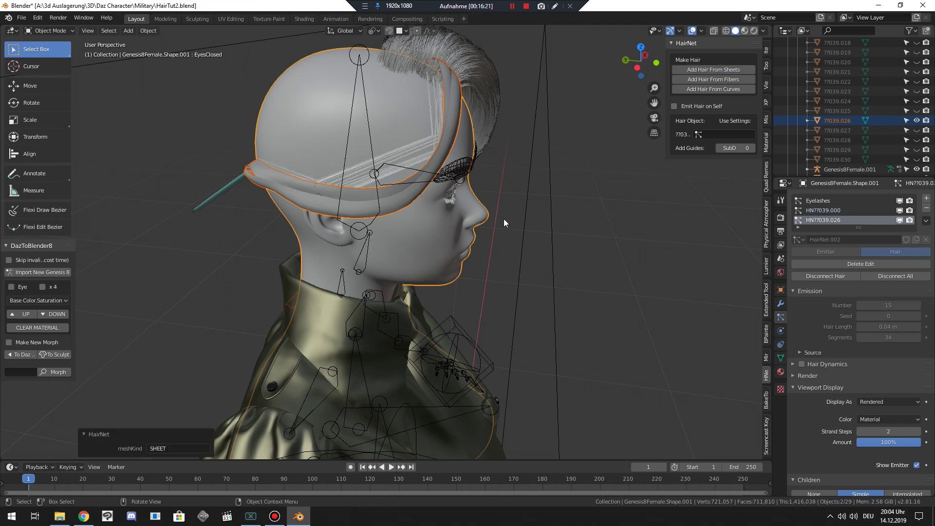
Raise the new HN??039.026 hair system's viewport Strand Steps to 4
middle_click(482, 216)
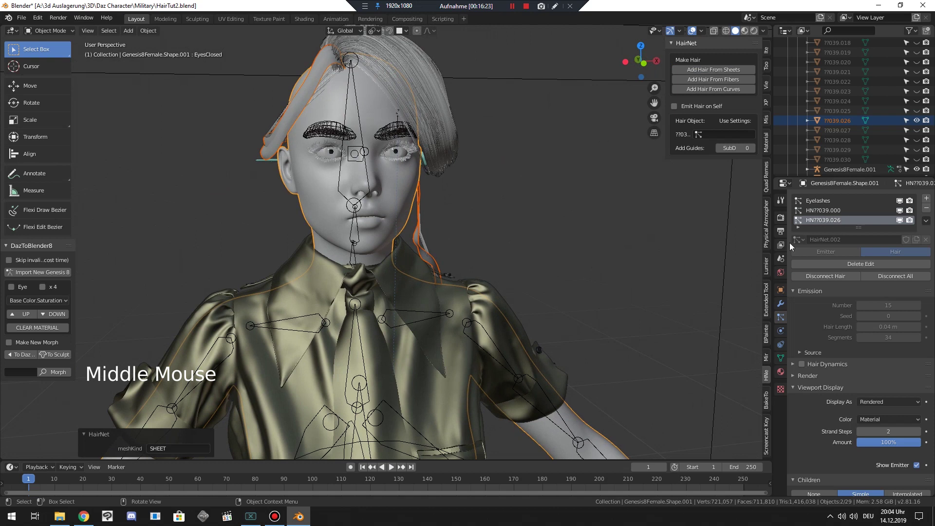
scroll(down, 3)
click(921, 376)
click(898, 316)
scroll(up, 3)
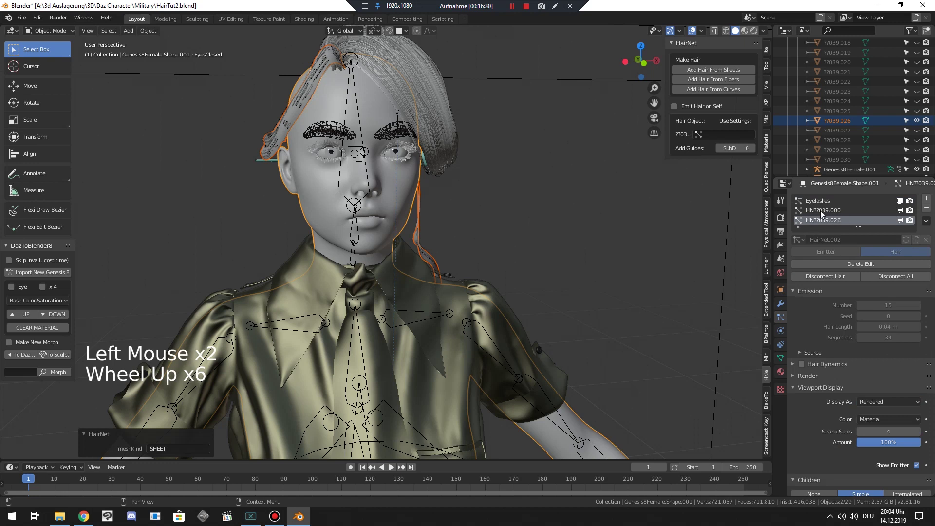
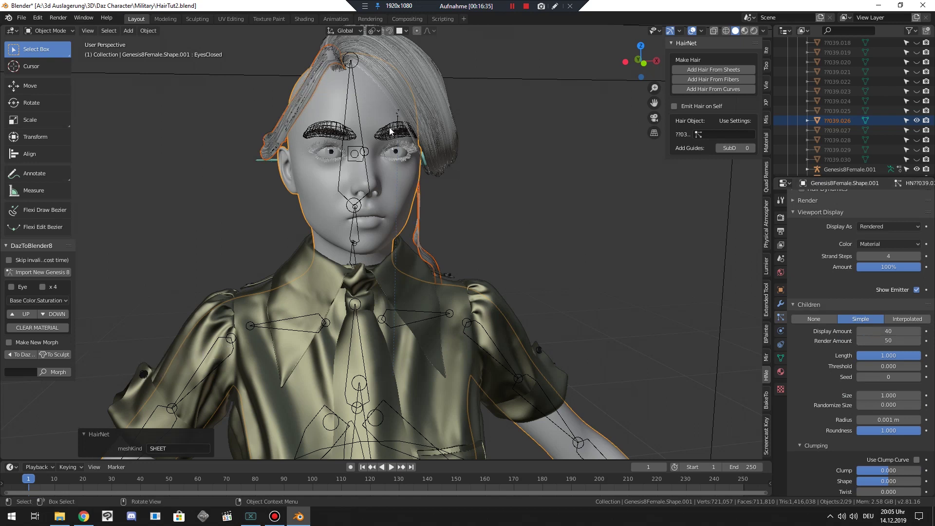
Set the hair system's child Radius to 0.02 m and inspect the child hairs around the head
scroll(up, 3)
scroll(up, 3)
click(839, 222)
click(838, 225)
scroll(down, 3)
scroll(up, 3)
middle_click(322, 210)
middle_click(556, 271)
middle_click(445, 249)
scroll(down, 3)
scroll(down, 3)
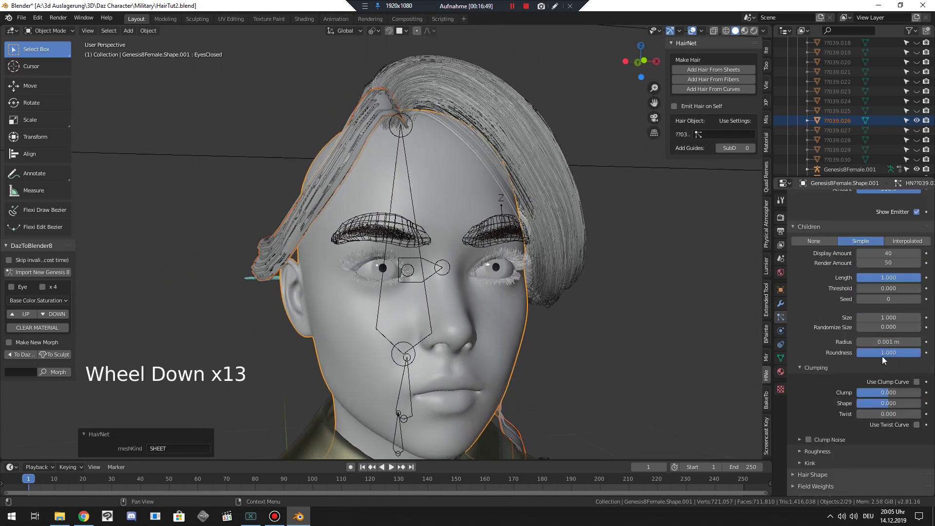
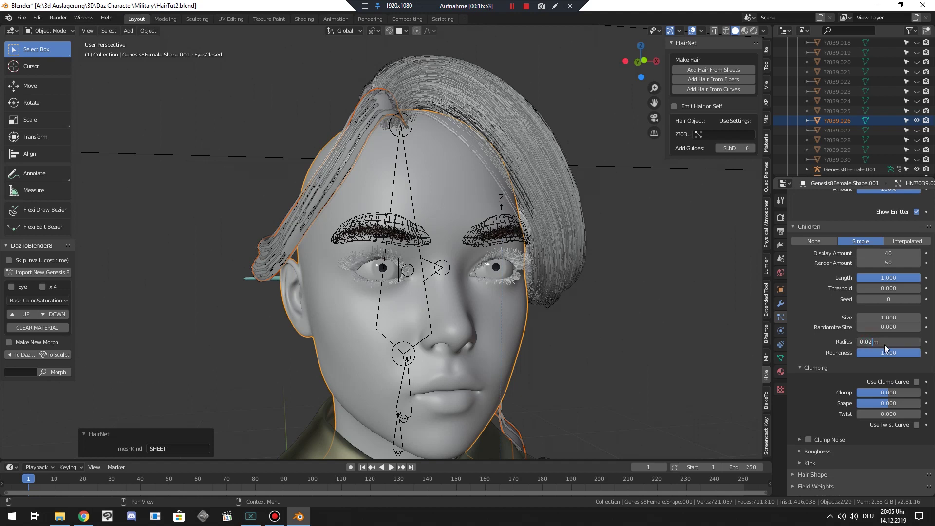
middle_click(303, 241)
middle_click(332, 161)
middle_click(379, 195)
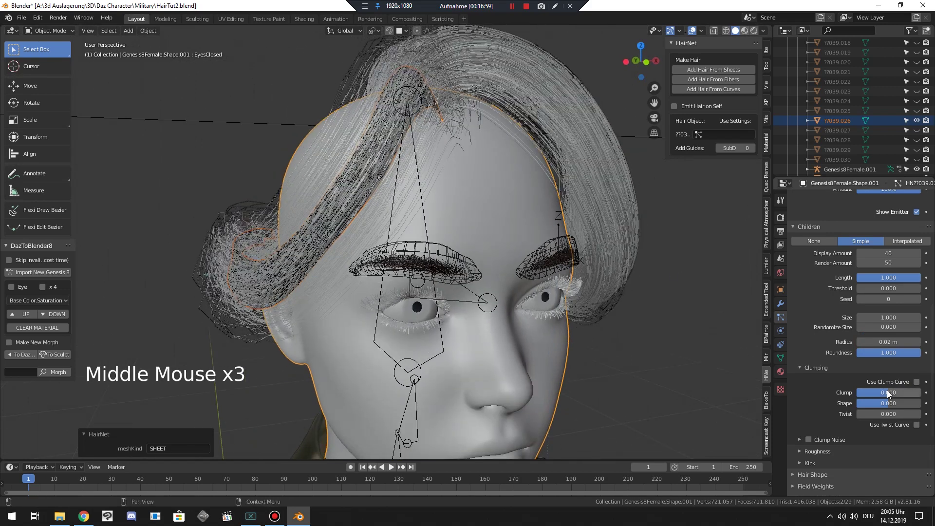
Raise the children's Clump value to 0.567 and review the hairstyle from all sides
click(893, 394)
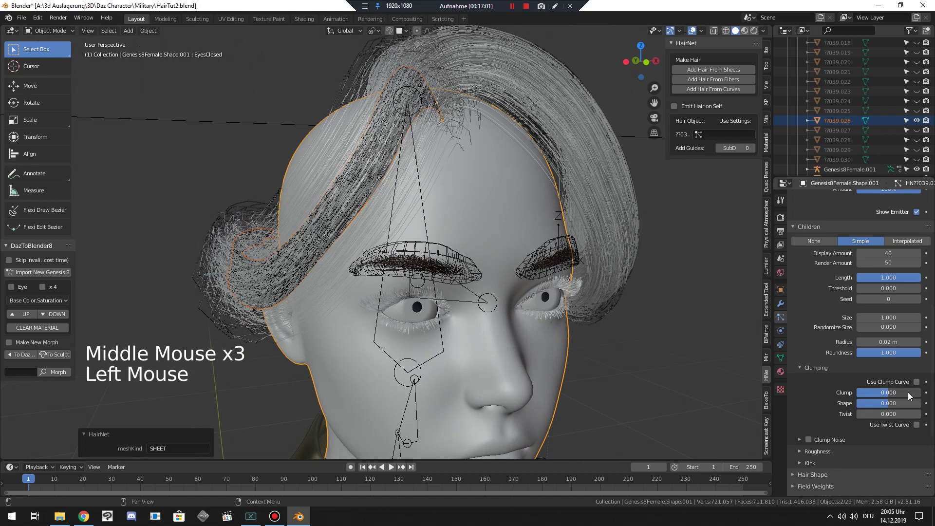
middle_click(363, 238)
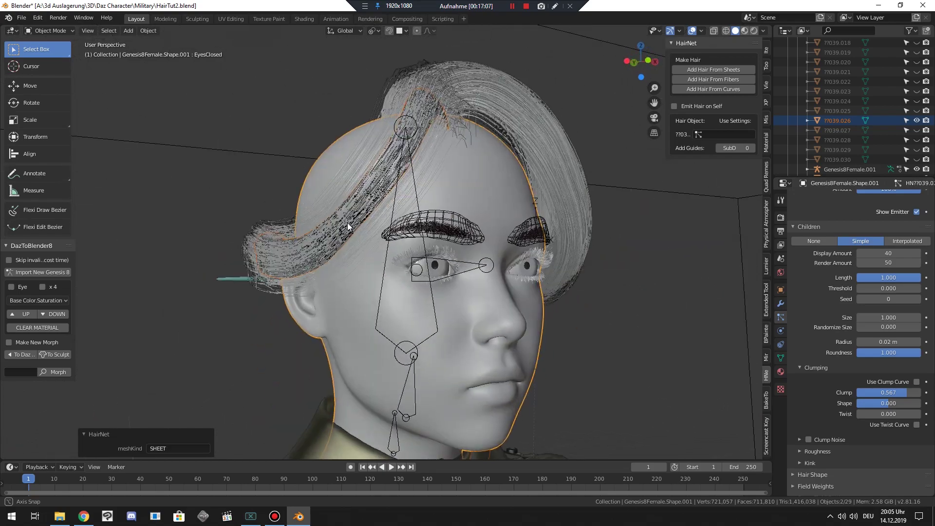
scroll(up, 3)
scroll(down, 3)
middle_click(448, 277)
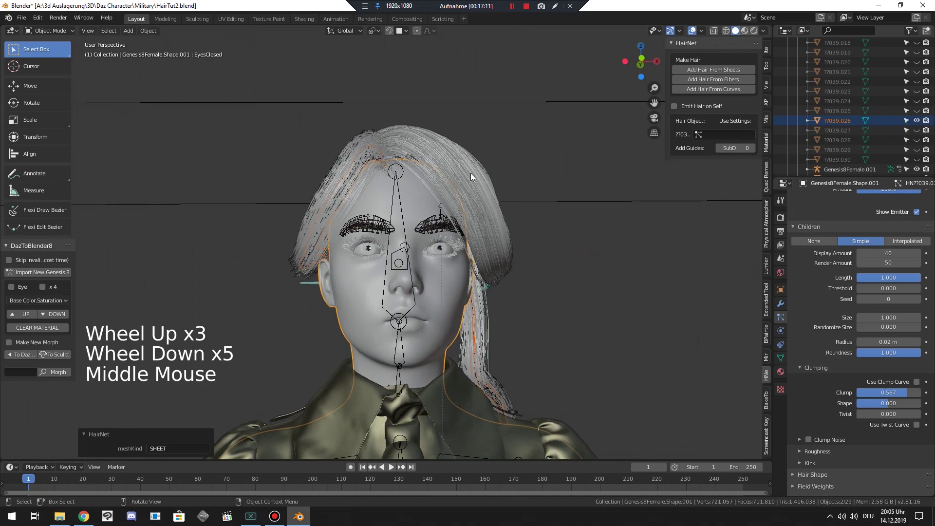
middle_click(485, 227)
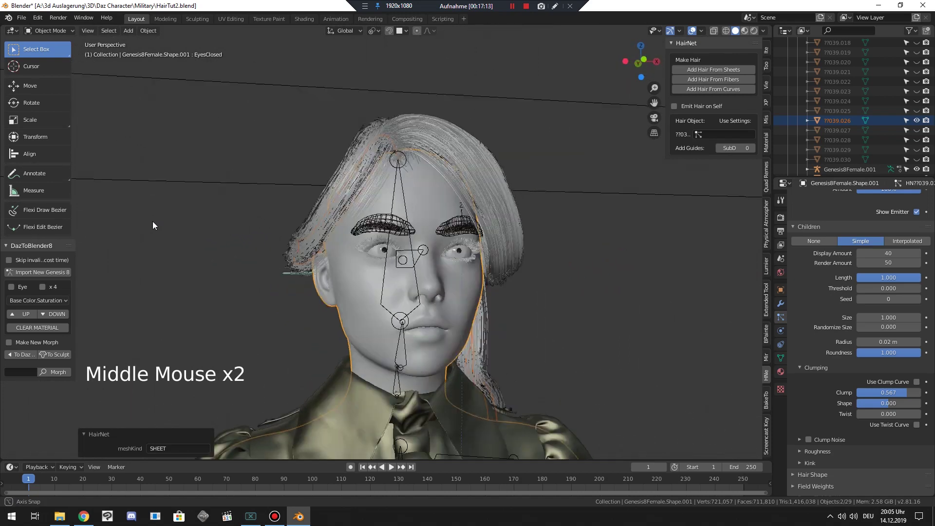